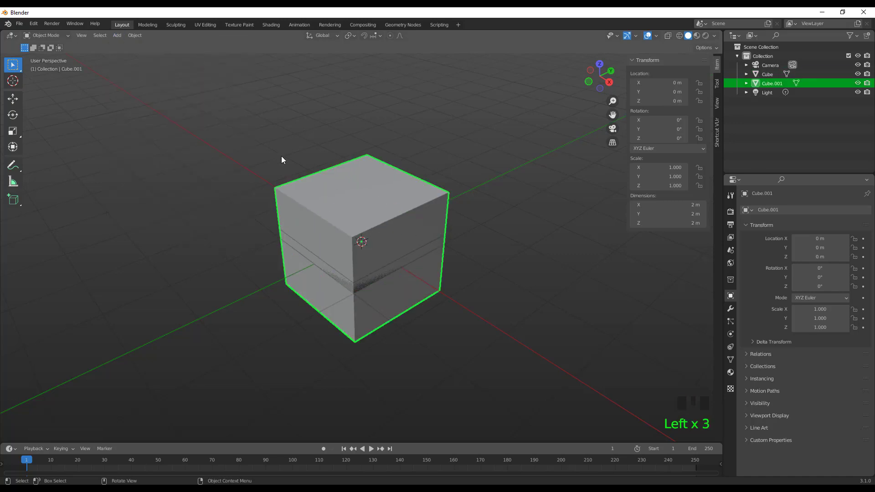
Delete the unwanted cube faces and push the remaining wall faces outward to thicken them
key(Tab)
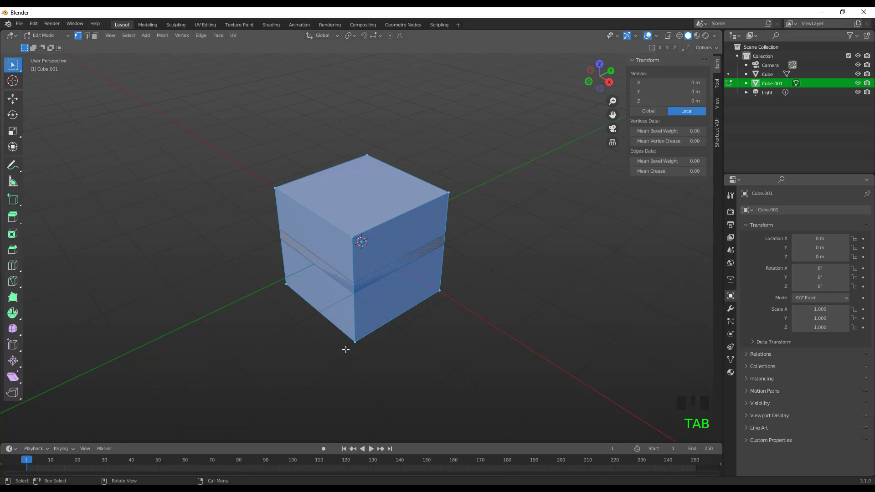
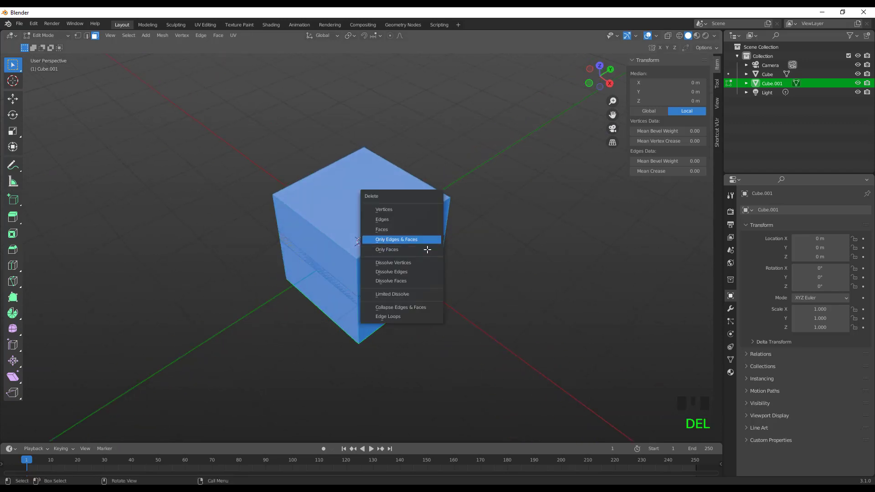
key(Up)
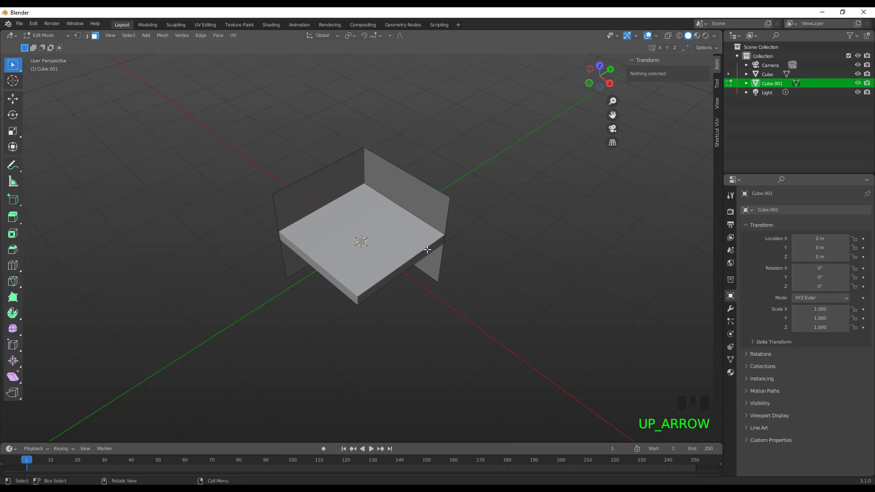
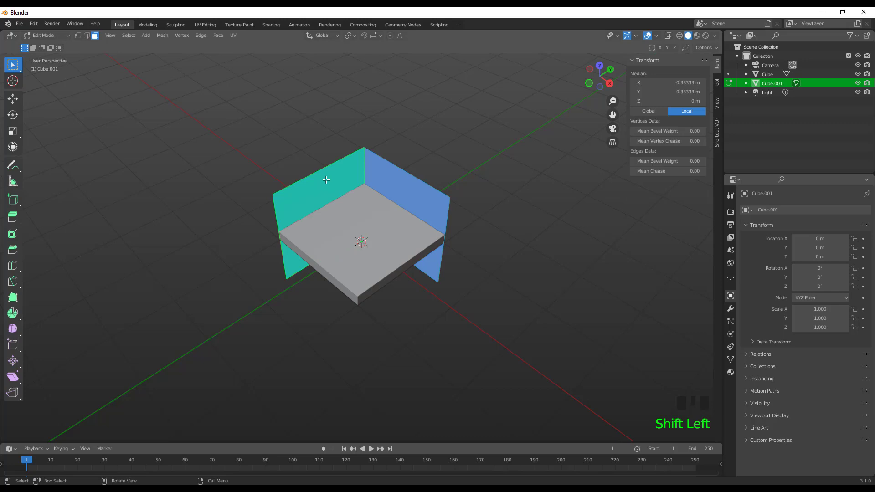
key(alt+e)
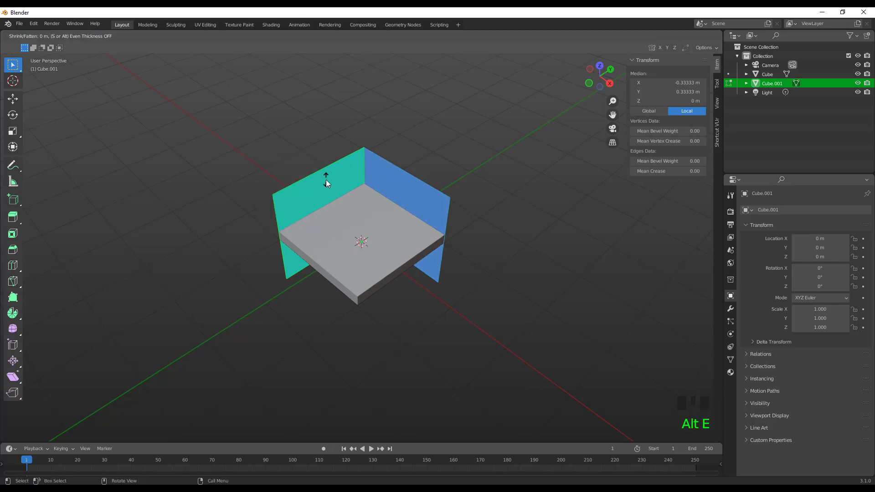
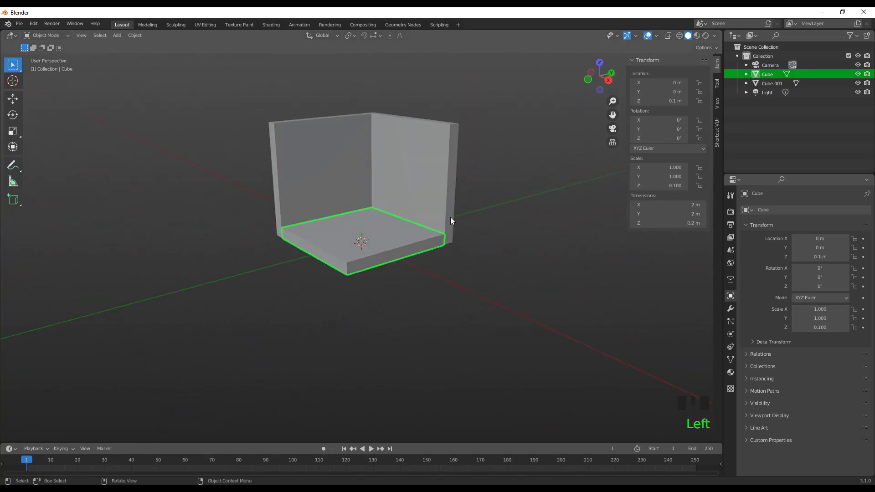
Add a Bevel modifier to the floor slab with amount 0.02 m
click(732, 309)
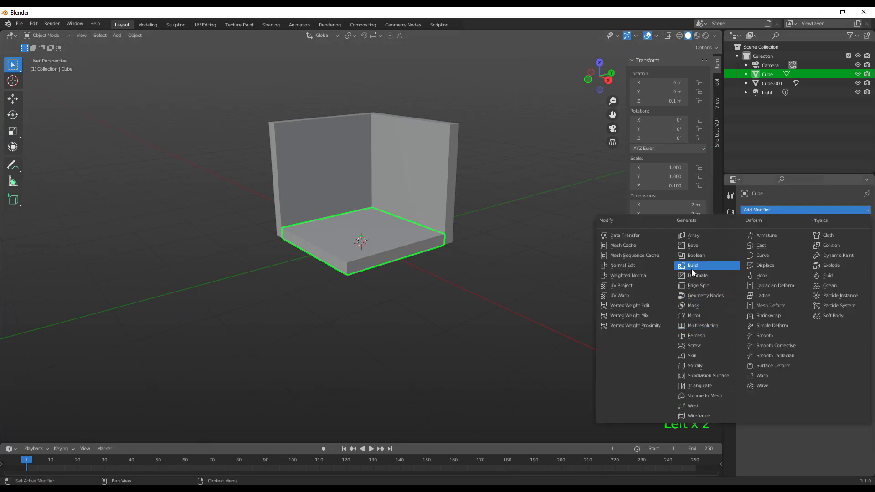
click(703, 250)
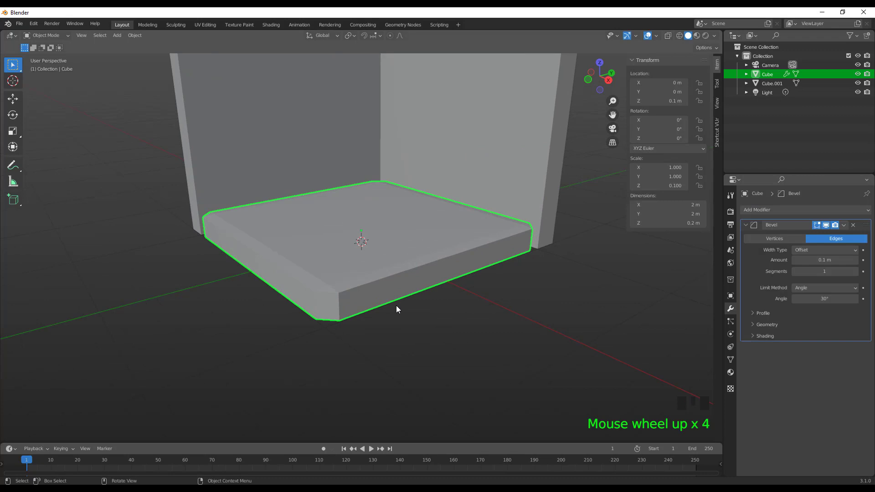
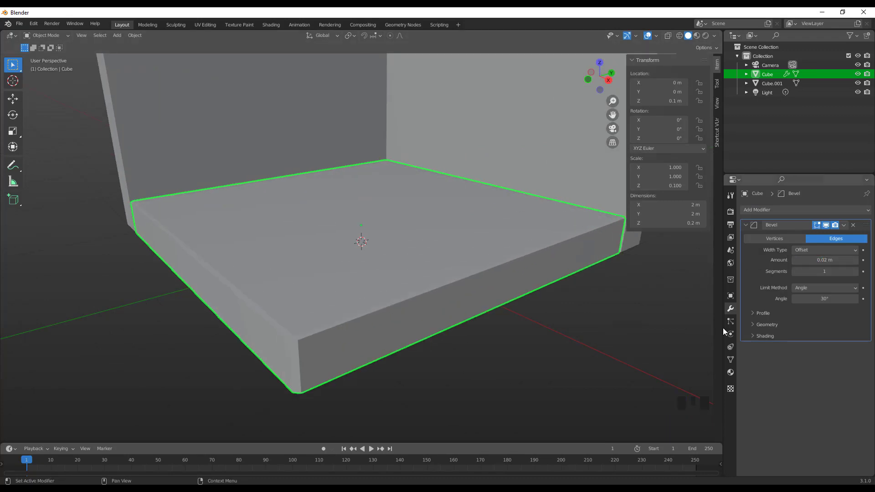
click(602, 363)
scroll(down, 3)
Add a matching small Bevel modifier to the walls object
click(517, 138)
scroll(down, 3)
click(789, 211)
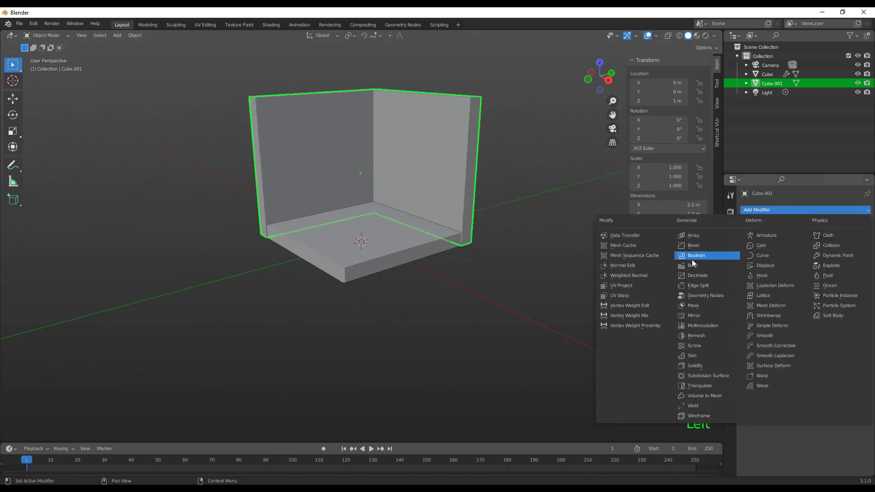
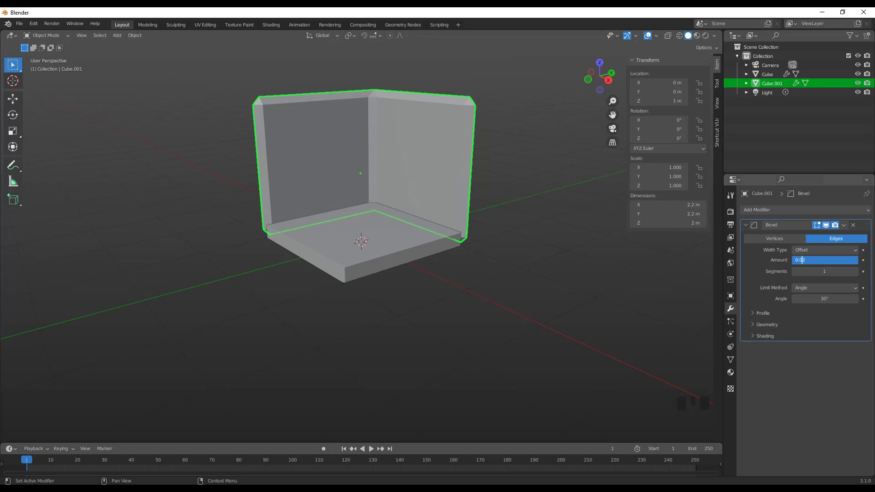
click(329, 325)
scroll(down, 3)
drag(404, 232, 420, 270)
scroll(up, 3)
Add a new mesh plane to the scene after looking around the room corner
click(411, 372)
drag(846, 227, 481, 258)
drag(847, 228, 489, 345)
drag(526, 329, 463, 242)
click(463, 242)
scroll(up, 3)
scroll(down, 3)
drag(525, 272, 491, 268)
scroll(down, 3)
drag(400, 237, 123, 35)
drag(123, 35, 267, 180)
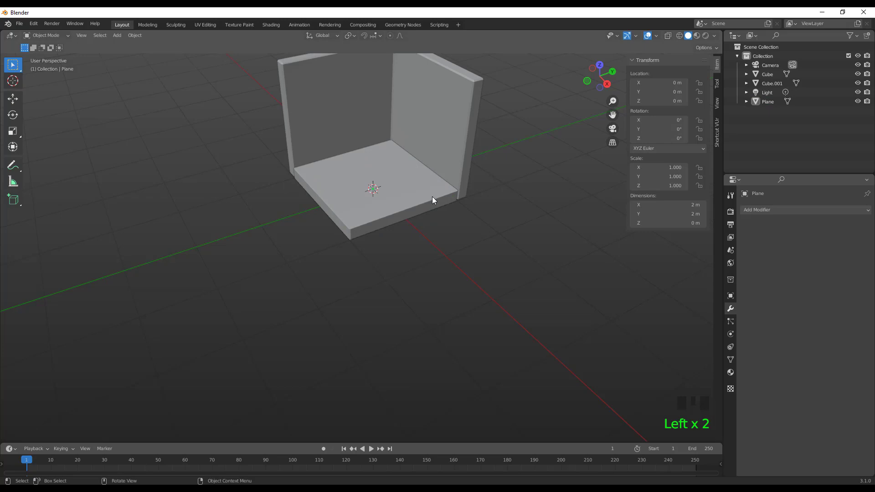
Move the new plane aside and narrow its Y dimension to 0.2 m
click(837, 103)
click(14, 102)
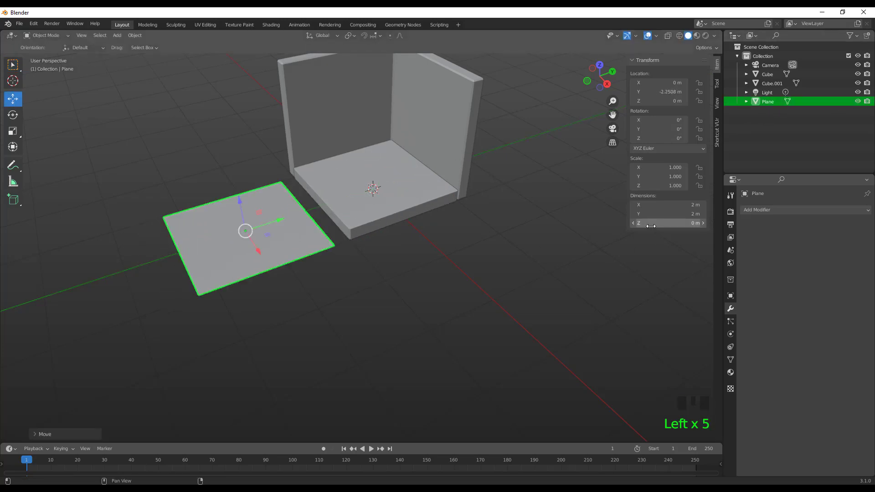
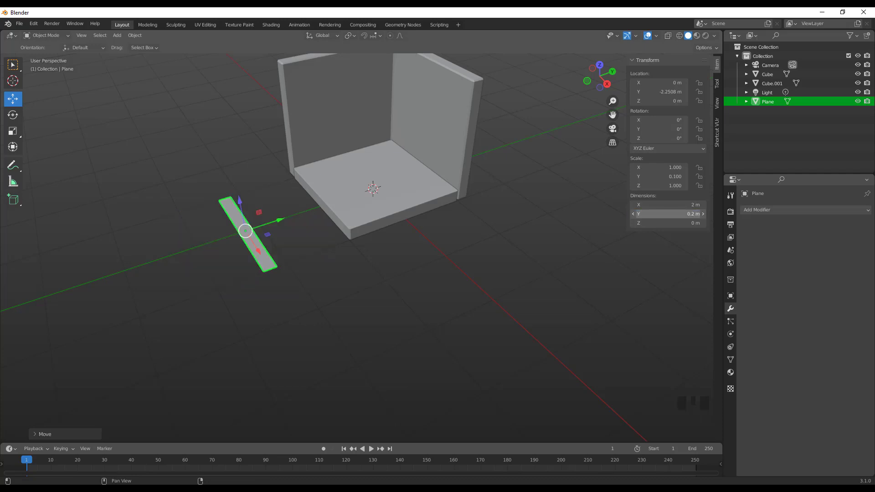
drag(346, 298, 313, 289)
click(261, 261)
scroll(up, 3)
middle_click(304, 241)
scroll(up, 3)
Give the plank a Solidify modifier of 0.04 m thickness
click(804, 211)
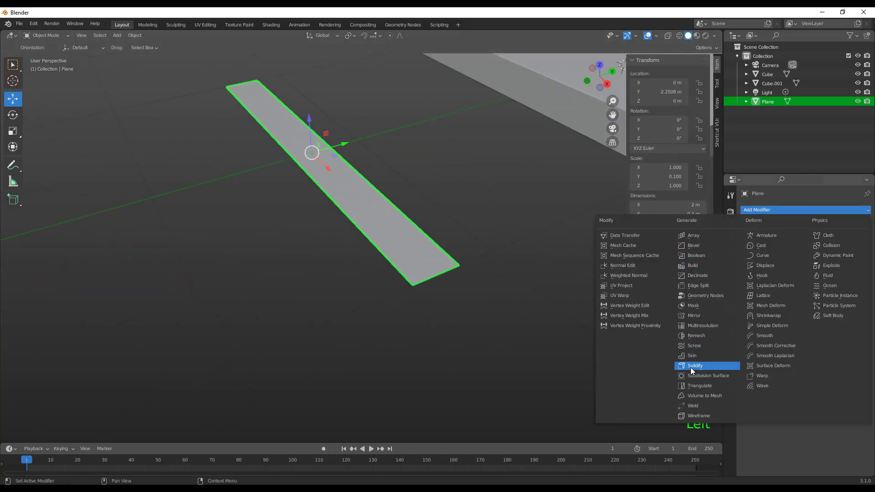
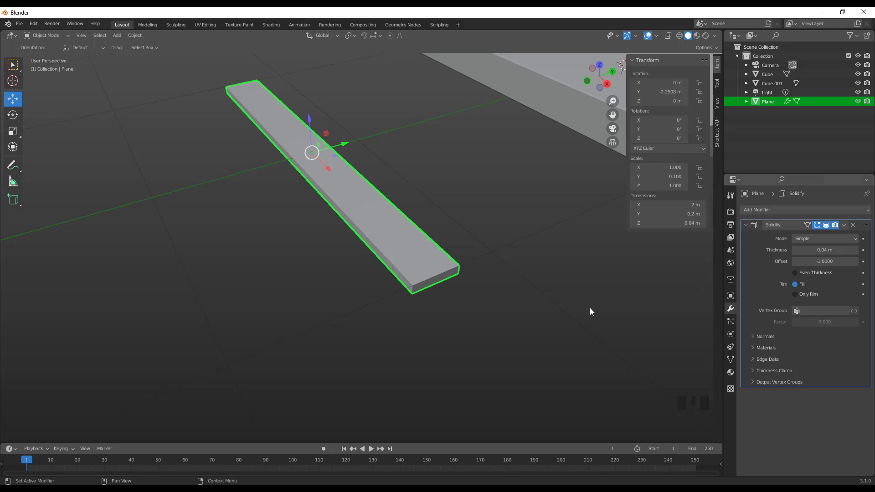
click(332, 372)
scroll(up, 3)
click(470, 294)
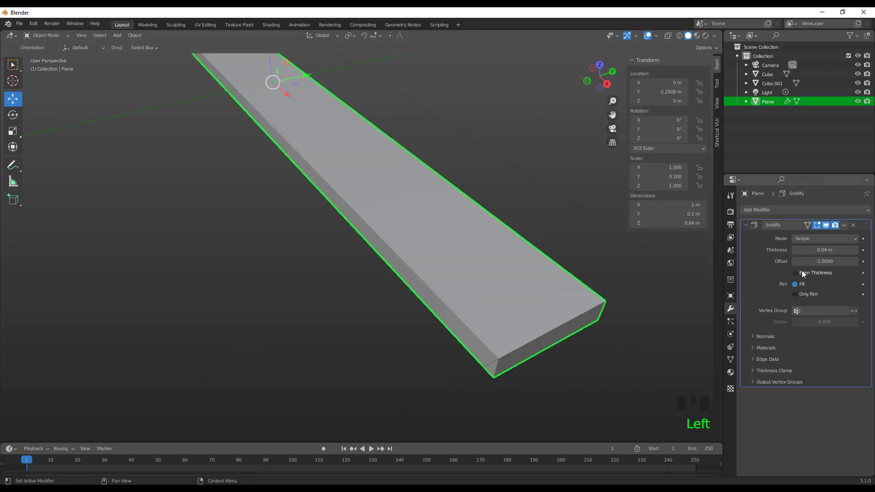
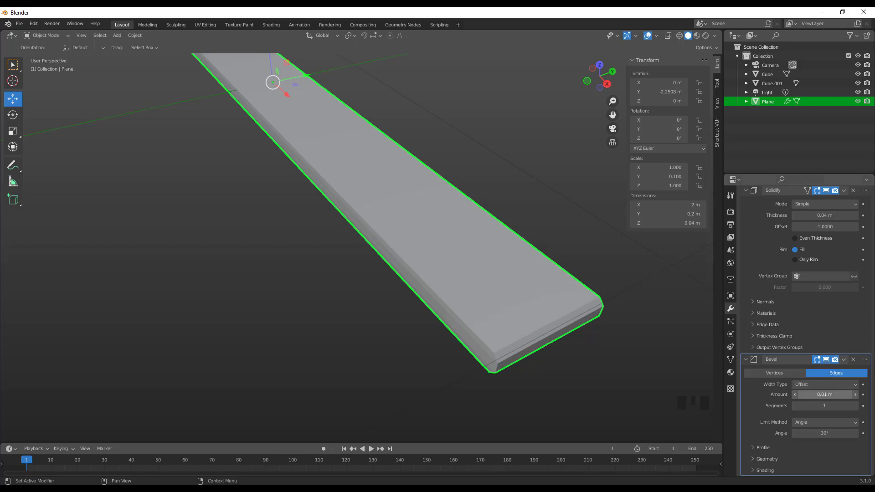
Add a 0.01 m Bevel modifier to the plank and return to the modifier list
click(361, 323)
scroll(down, 3)
click(389, 242)
scroll(up, 3)
drag(746, 229, 773, 214)
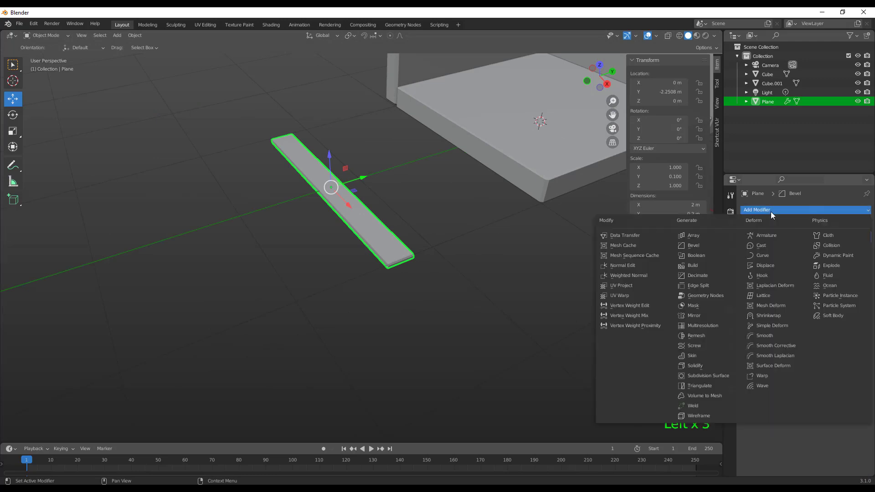
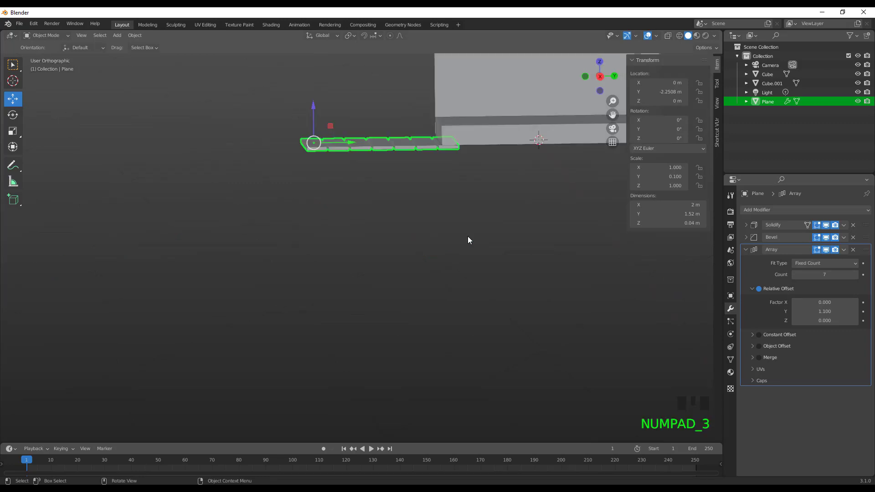
From side view, raise the row of seven arrayed planks onto the floor
drag(349, 289, 163, 258)
drag(163, 257, 164, 227)
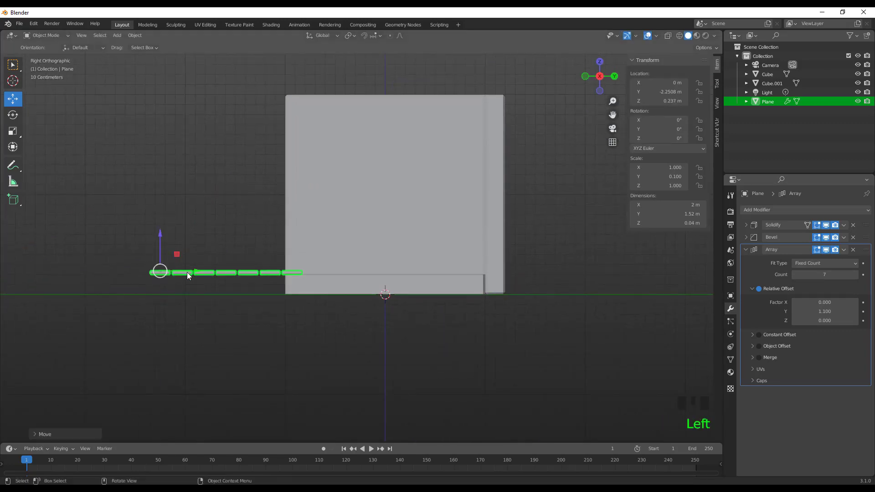
drag(220, 271, 253, 271)
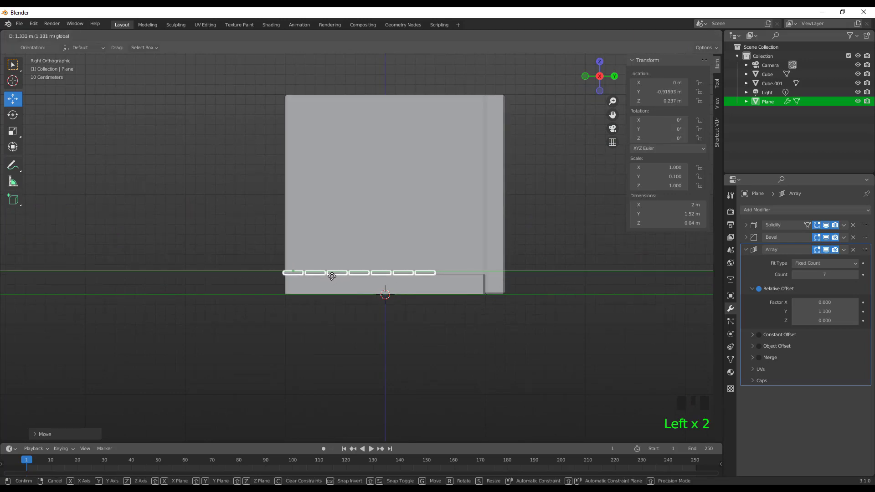
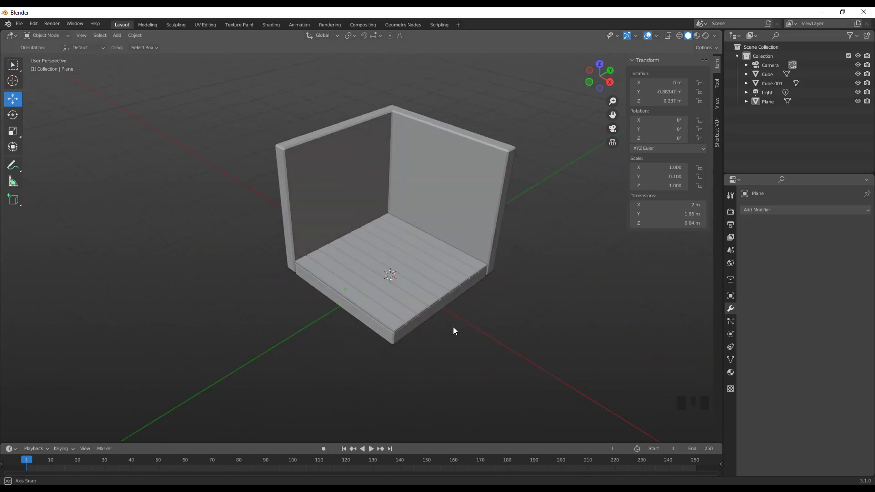
Add another mesh plane at the centre of the room via Shift+A
scroll(down, 3)
click(452, 330)
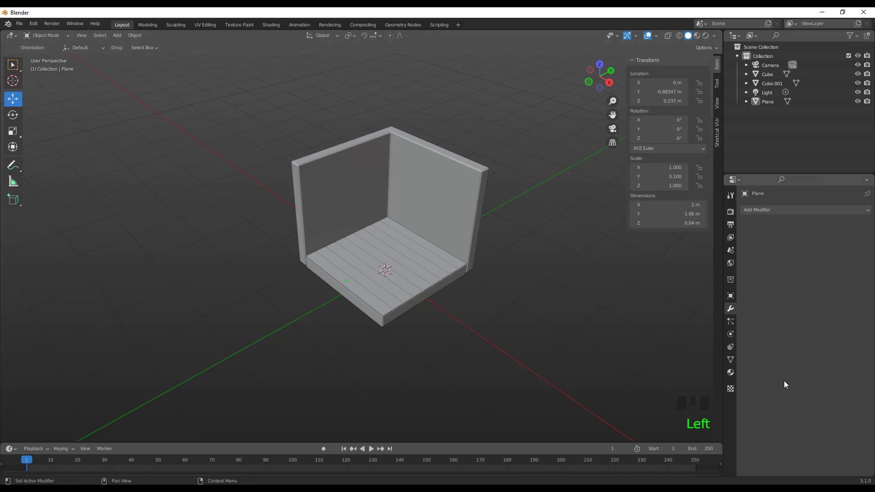
click(189, 315)
scroll(down, 3)
drag(258, 314, 142, 61)
drag(116, 35, 207, 51)
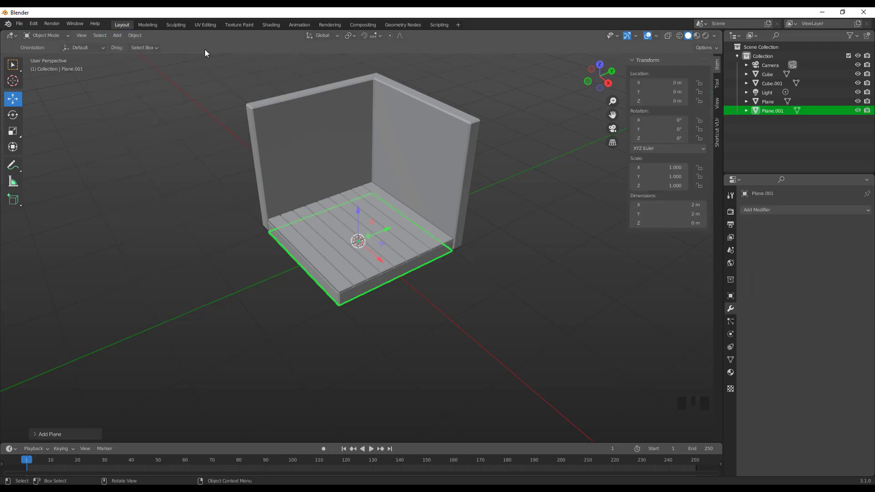
Drag the new plane out onto the ground beside the room
drag(390, 232, 375, 238)
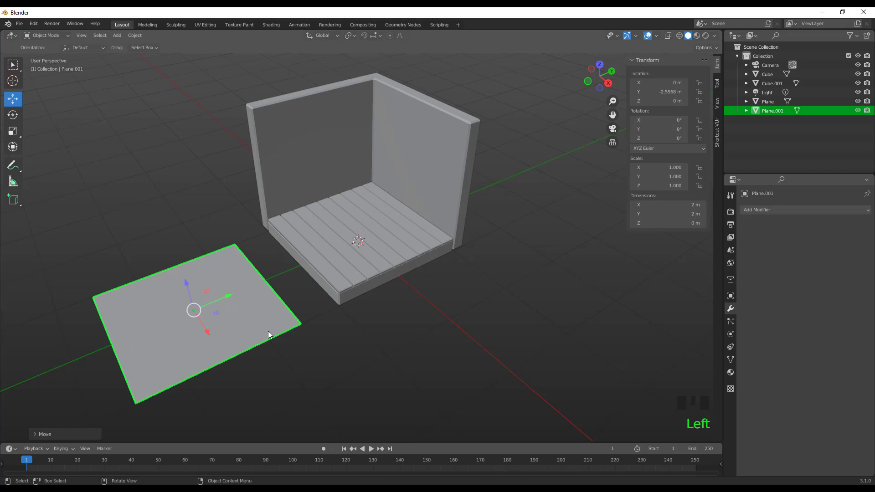
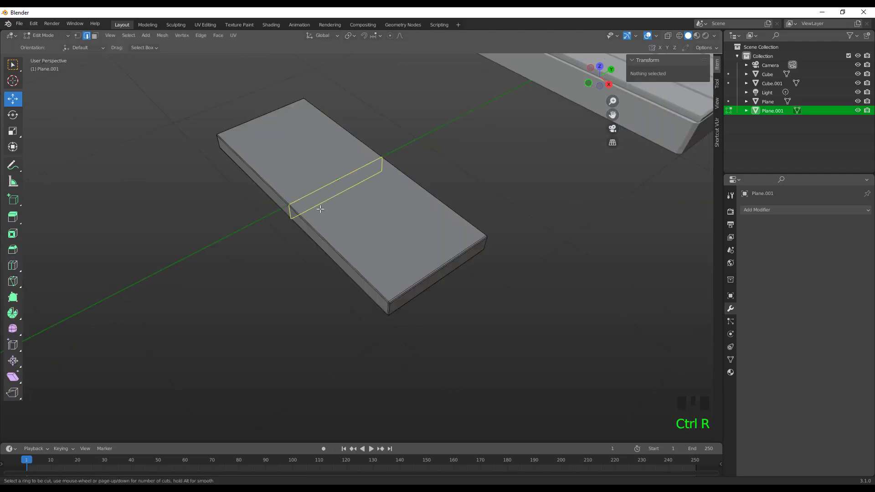
From top view, bevel the slab's border edges and middle loop into inset bands
key(KP_7)
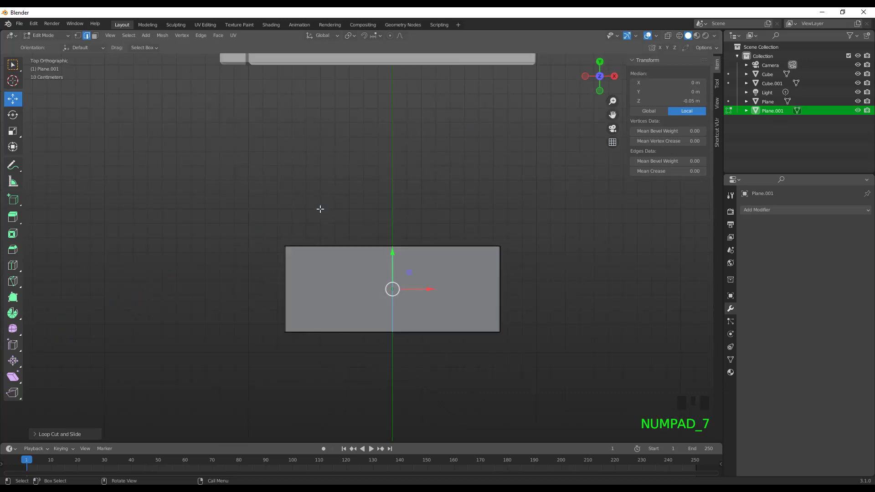
scroll(up, 3)
scroll(up, 3)
key(ctrl+b)
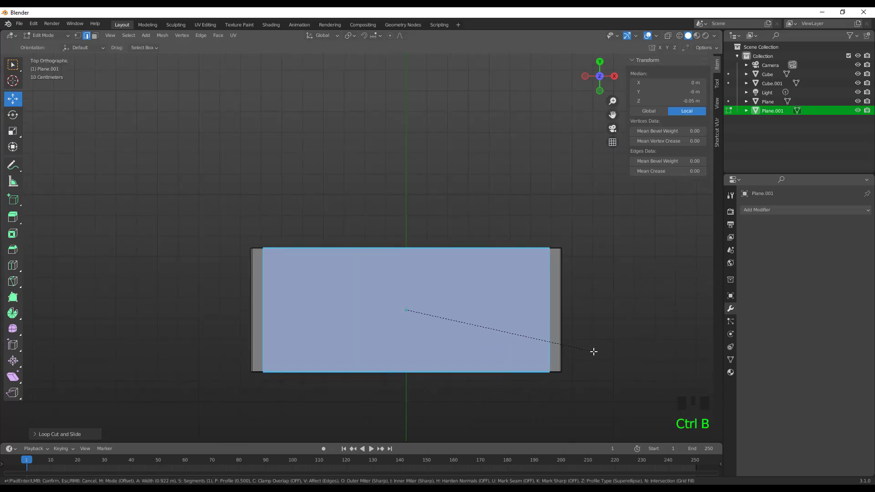
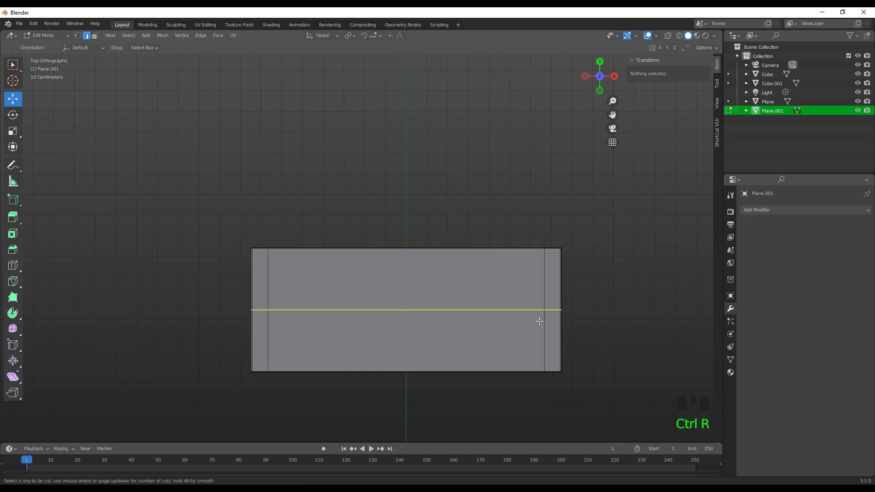
key(ctrl+b)
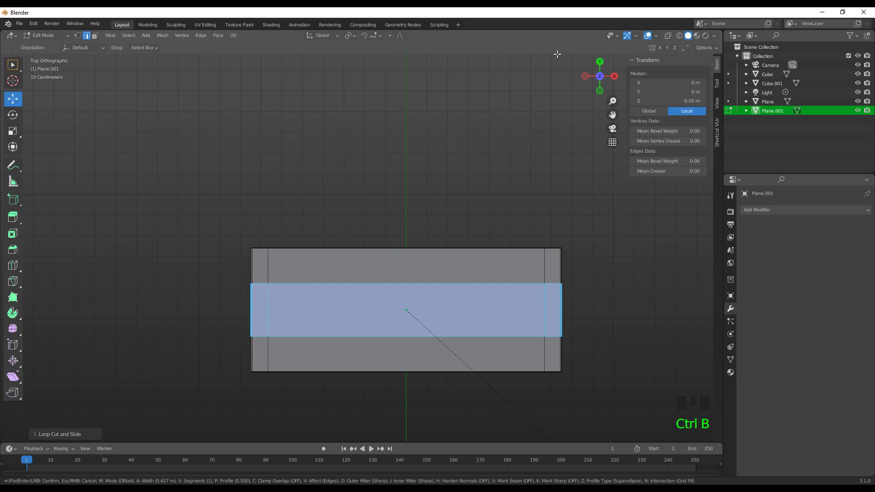
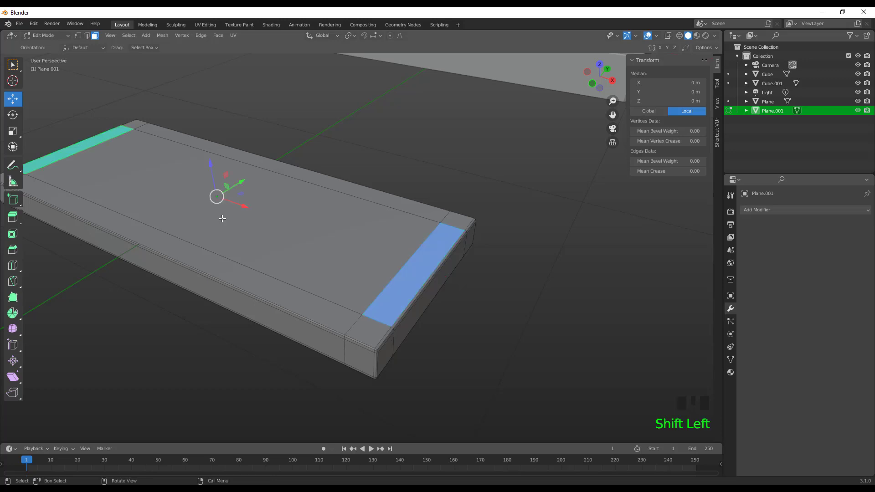
Push the end faces along their normals and scale the end strip to 0 along X
key(alt+e)
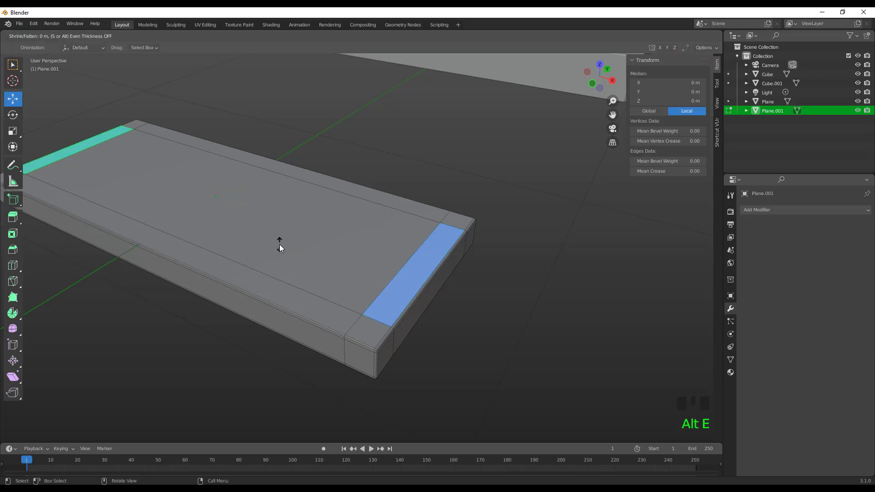
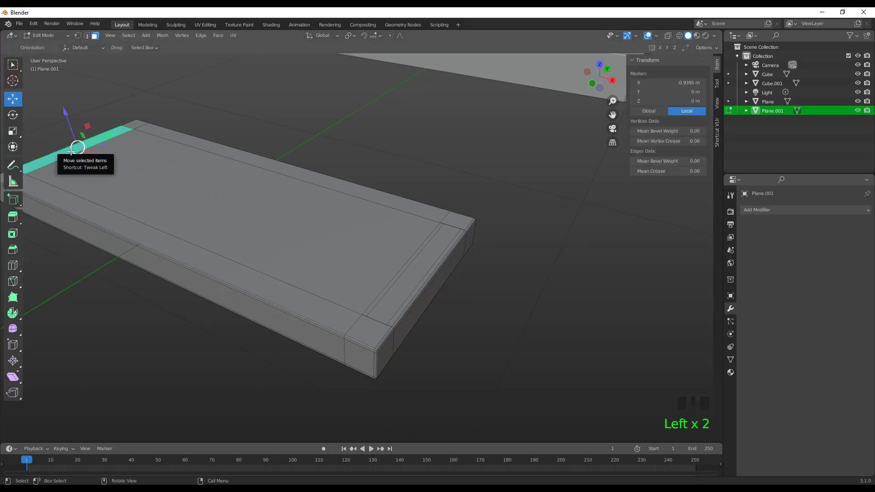
key(s)
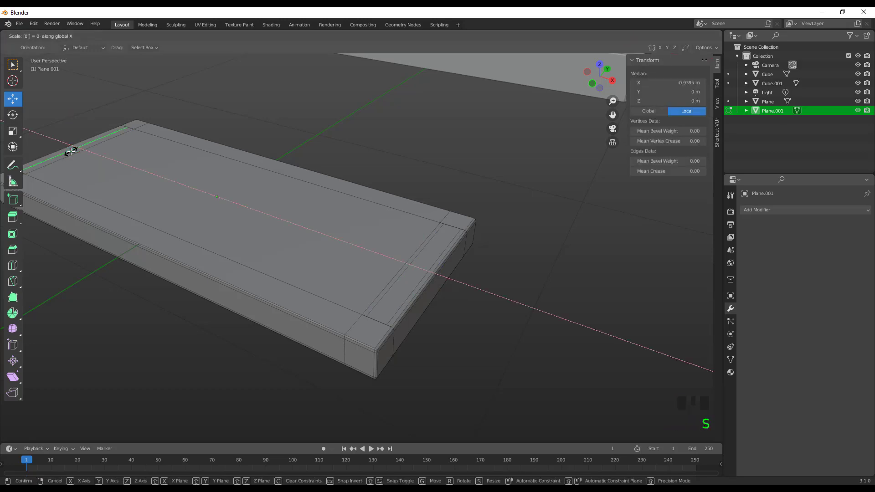
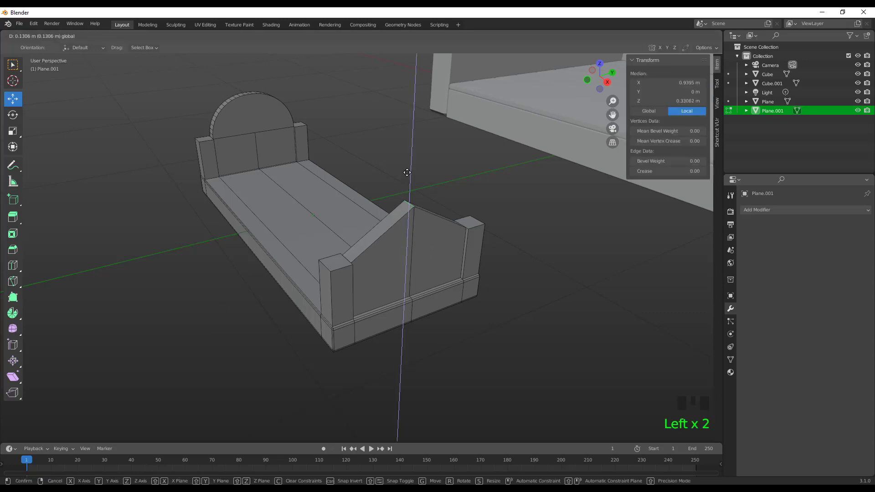
Bevel the raised centre edge of the footboard into a rounded arch
key(ctrl+b)
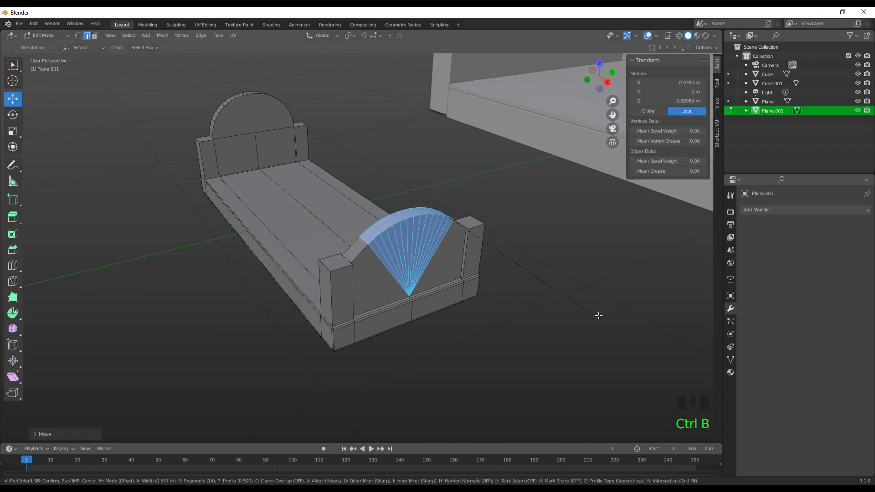
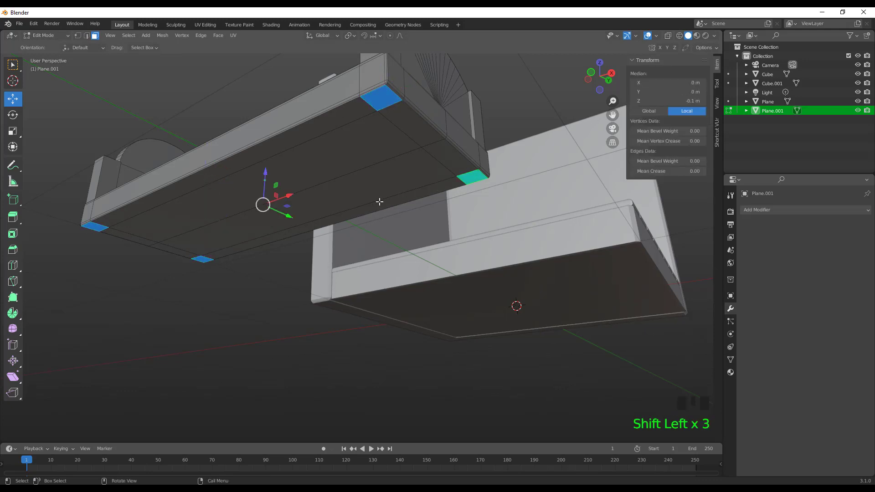
Extrude the four underside corner faces downward into short legs
key(e)
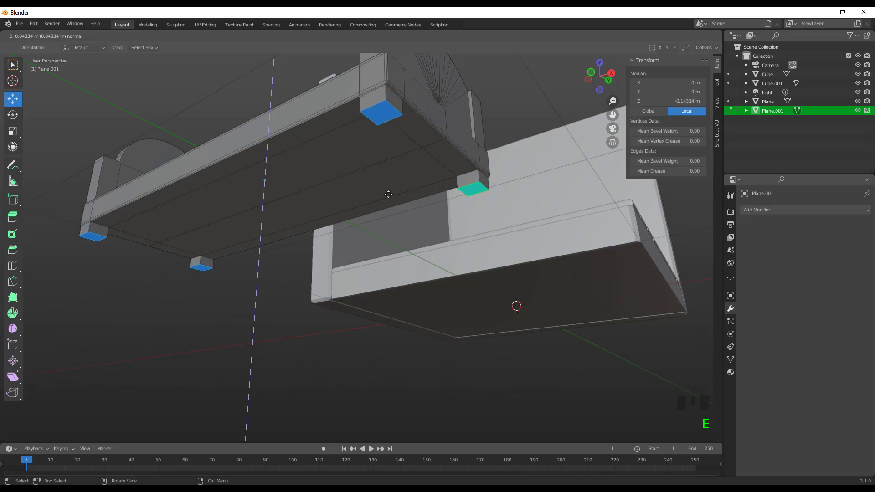
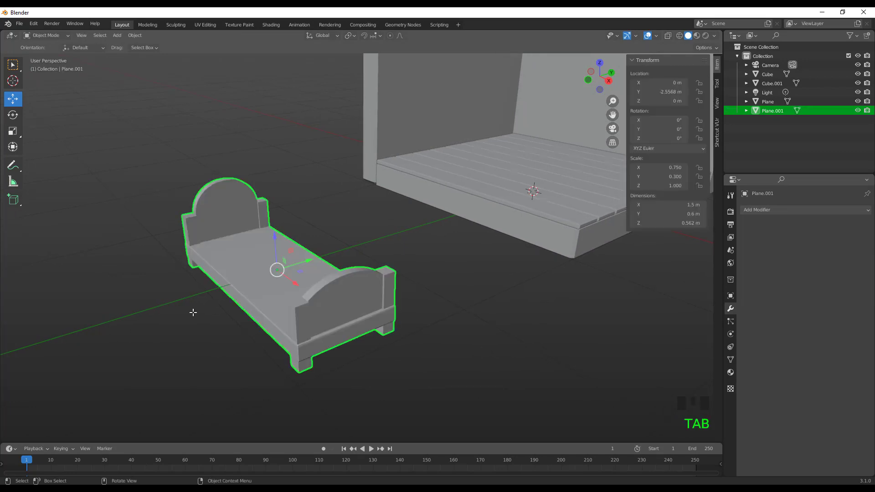
Snap the 3D cursor to the bed frame and add a UV sphere there
key(shift+s)
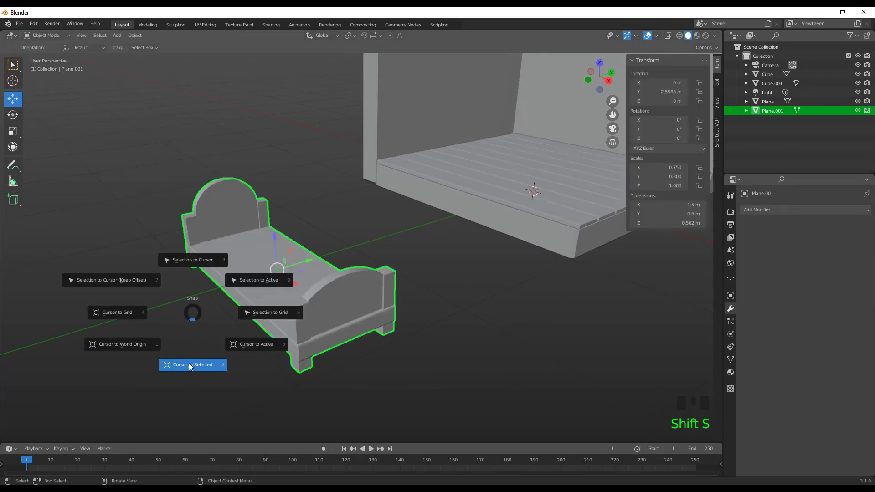
drag(118, 37, 223, 76)
key(s)
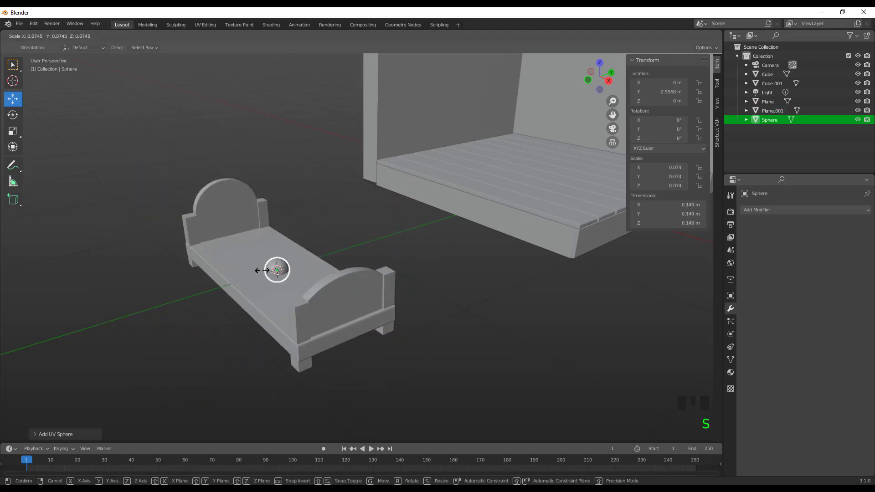
key(KP_7)
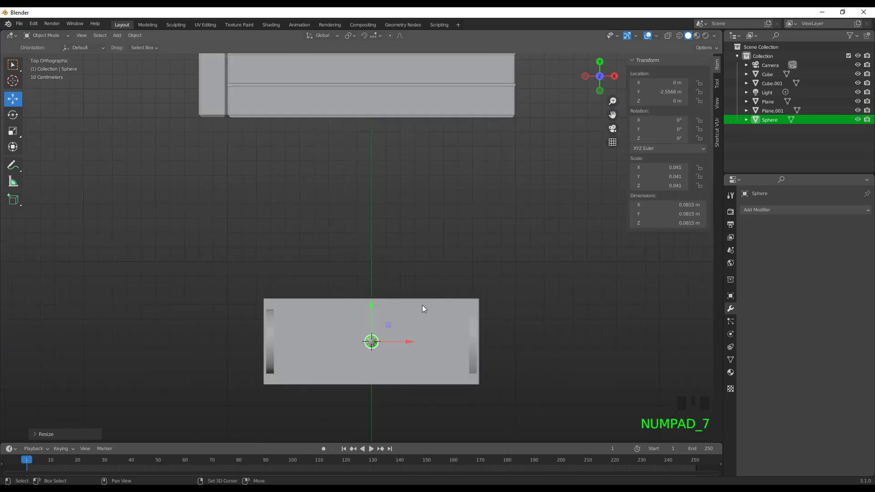
In top view, move the ball over the corner post at the headboard end
drag(431, 308, 385, 183)
scroll(up, 3)
click(317, 182)
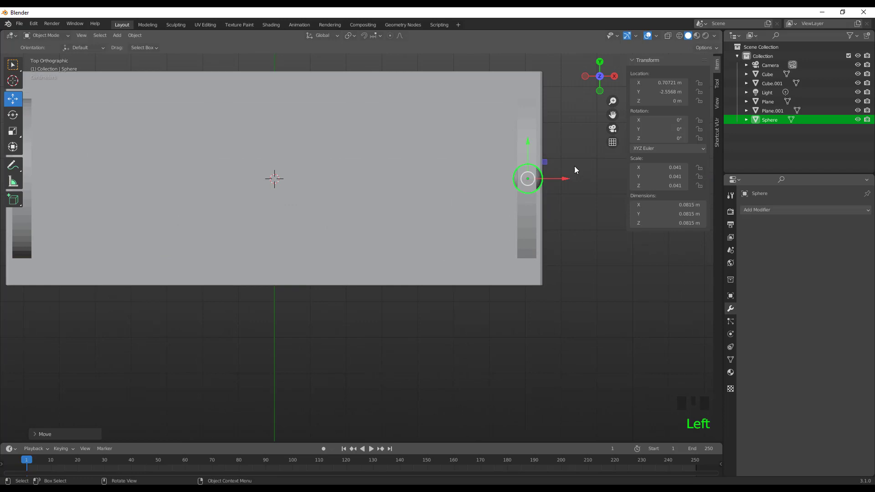
drag(673, 39, 531, 164)
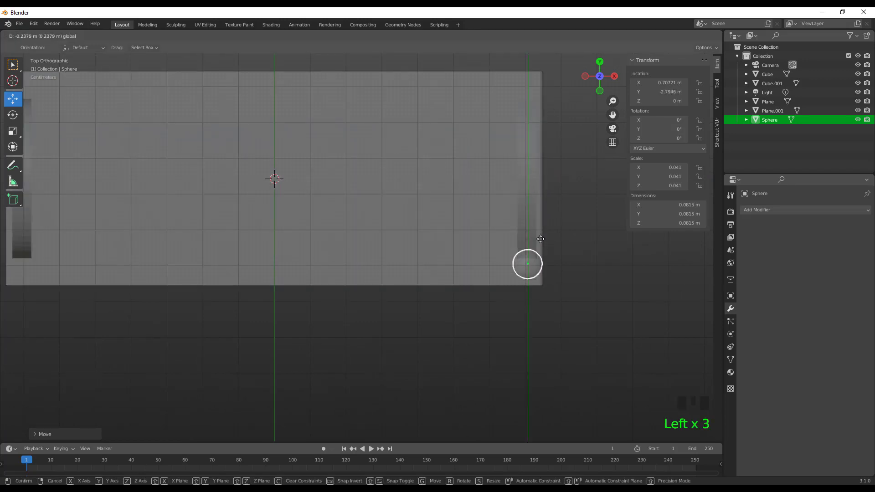
scroll(up, 3)
drag(550, 261, 362, 231)
scroll(up, 3)
Shrink the ball to suit the post and check it from side view
key(s)
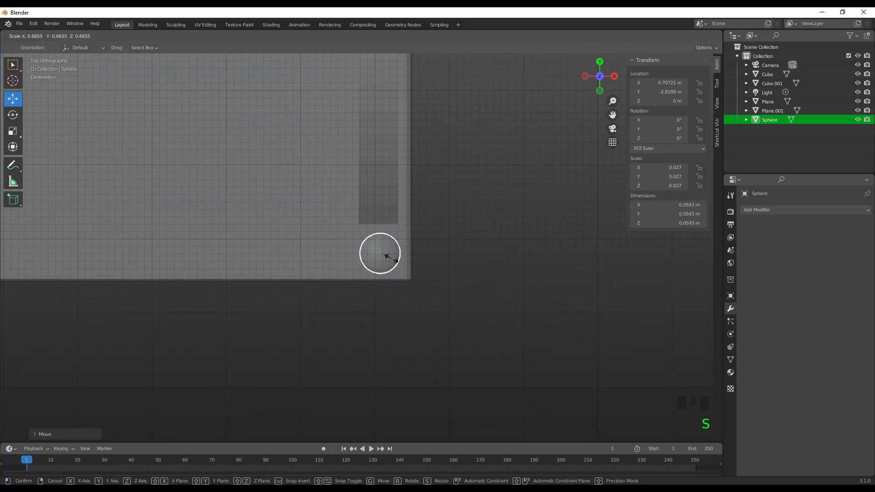
key(KP_3)
scroll(down, 3)
click(357, 193)
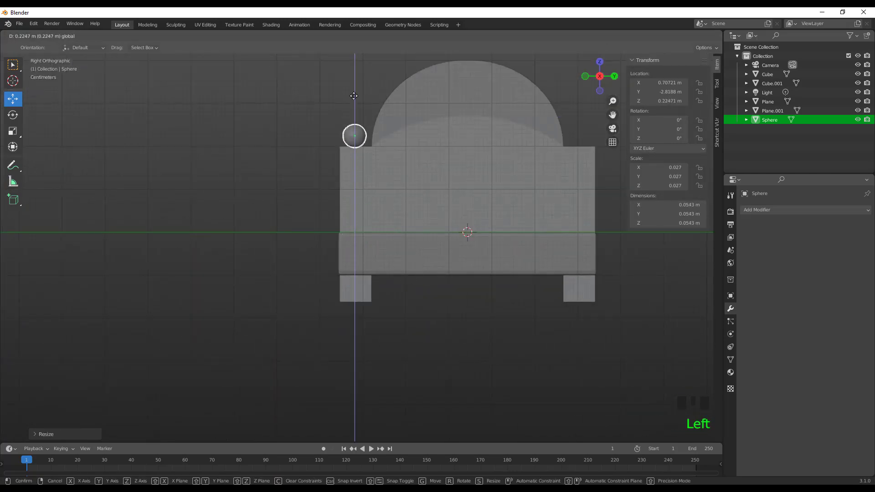
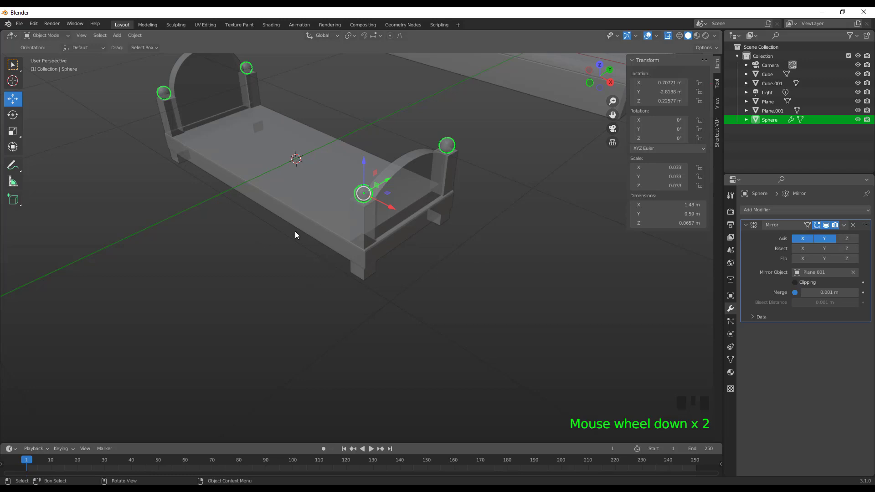
Parent the post ball object to the bed frame with Ctrl+P Object
click(368, 240)
click(366, 187)
drag(845, 225, 366, 231)
key(ctrl+p)
click(283, 265)
Check the frame in X-ray shading, return to solid shading and look over the finished frame
scroll(down, 3)
click(338, 226)
key(Tab)
key(Tab)
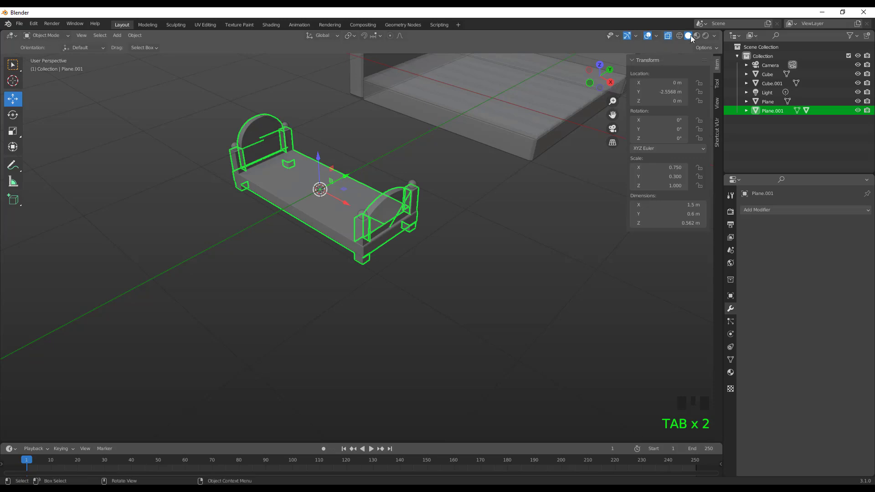
click(669, 36)
scroll(up, 3)
scroll(down, 3)
drag(330, 223, 372, 177)
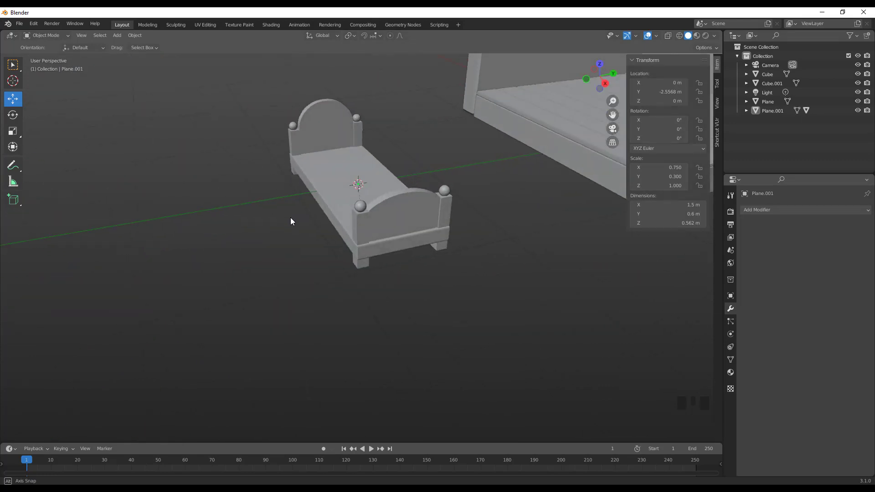
drag(285, 211, 194, 234)
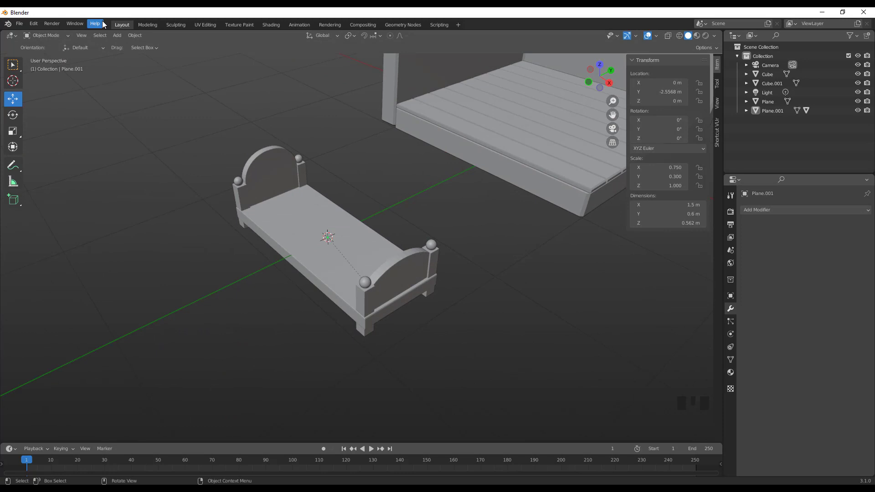
Add a flat mesh plane at the bed's centre for the mattress
drag(121, 37, 208, 47)
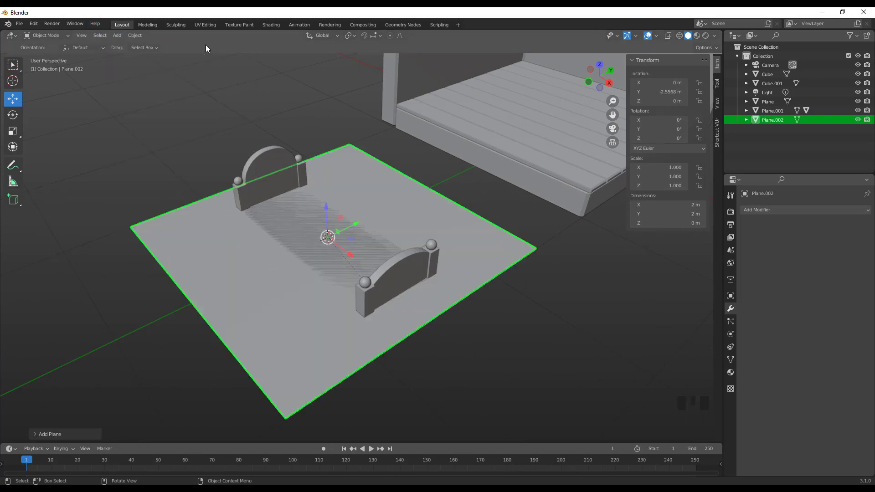
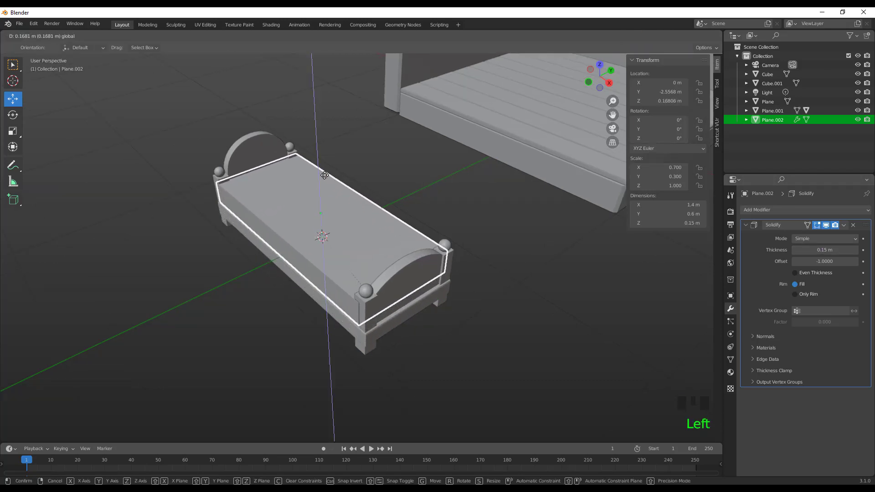
Lift the solidified mattress slab up onto the bed frame along Z
scroll(up, 3)
drag(269, 253, 243, 229)
click(254, 225)
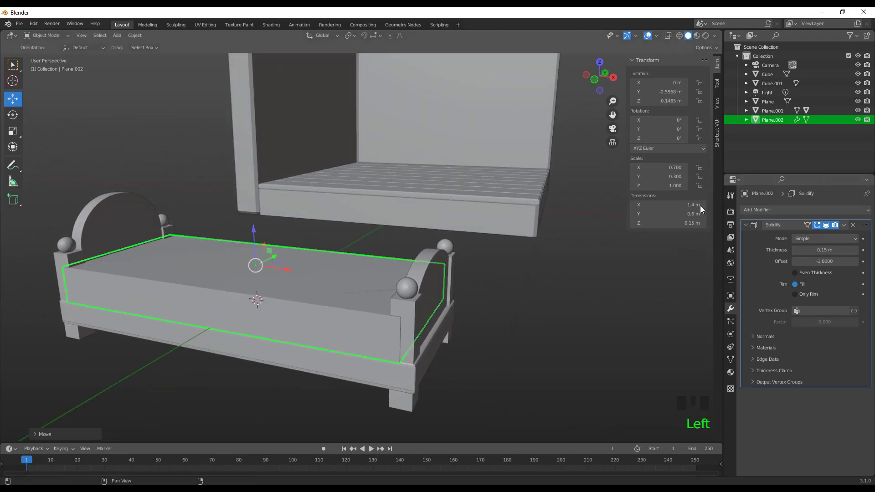
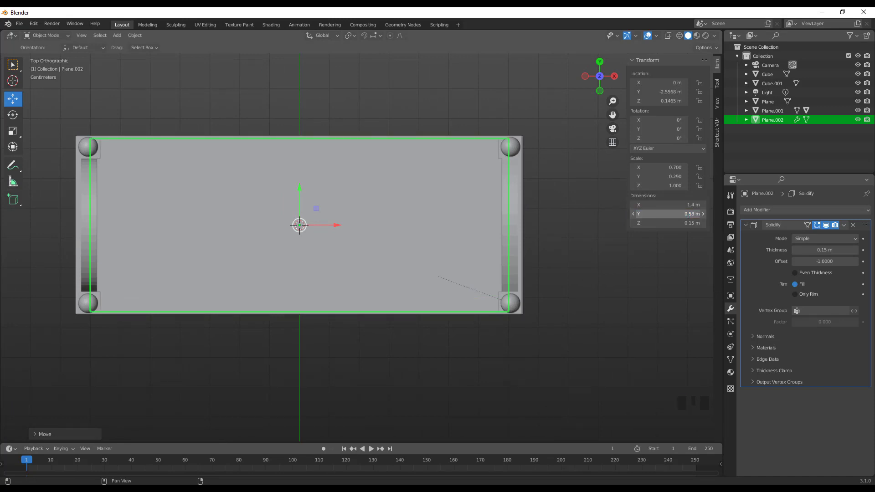
Narrow the mattress Y dimension to 0.58 m so it fits between the posts
click(463, 390)
drag(556, 358, 393, 313)
scroll(down, 3)
drag(394, 319, 328, 361)
click(328, 360)
click(342, 295)
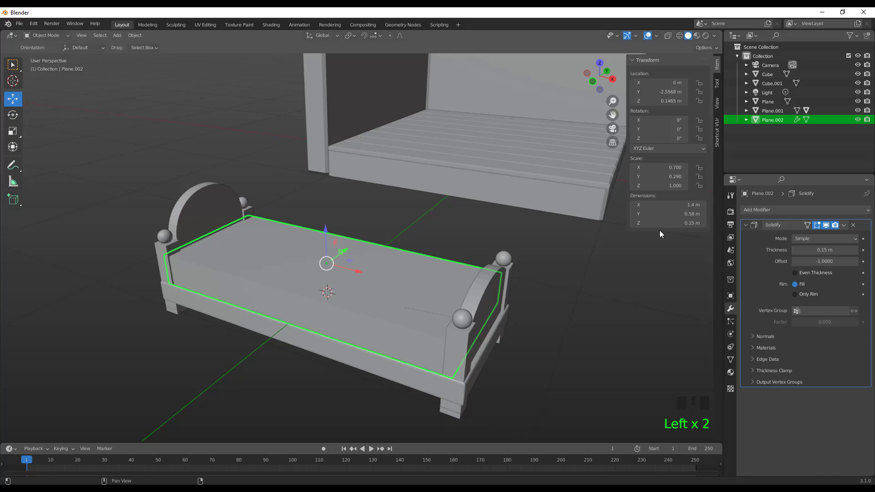
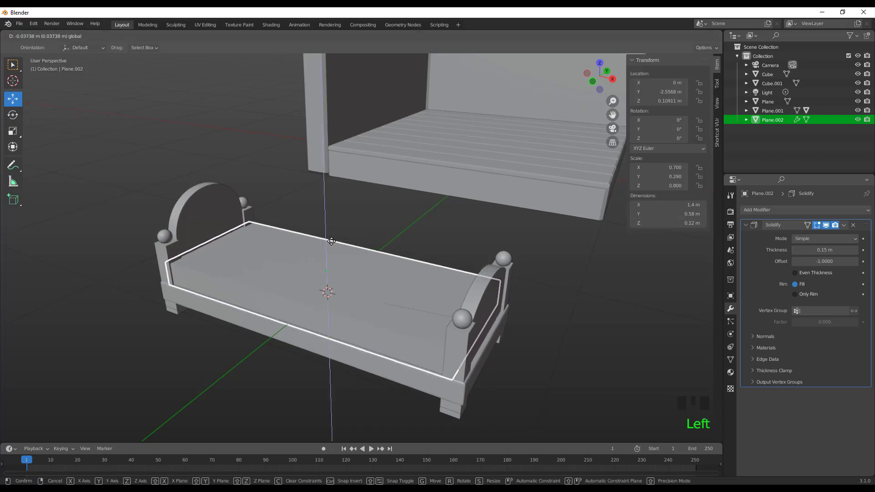
Lower the mattress slab down into the frame and confirm its position
click(134, 325)
scroll(down, 3)
drag(270, 327, 796, 217)
click(796, 216)
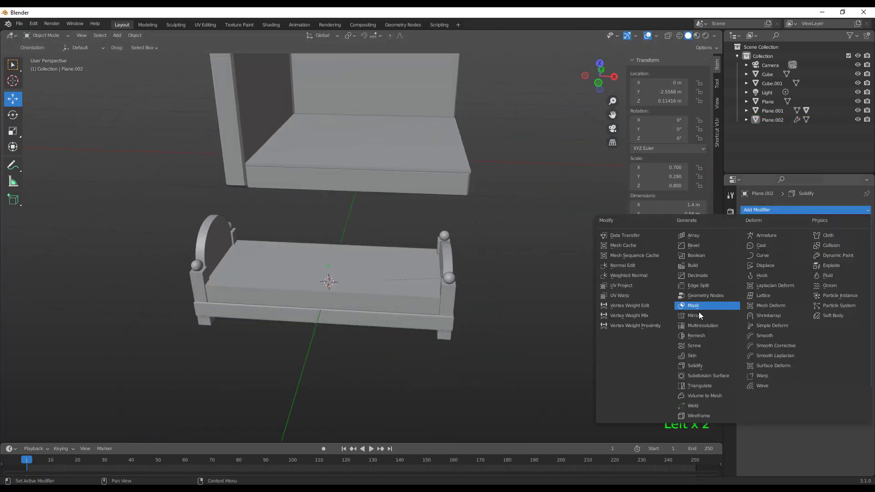
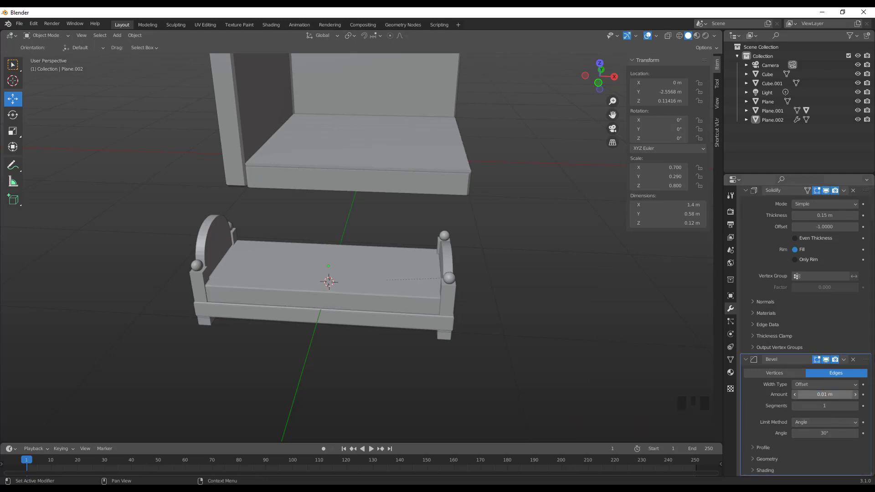
Add a Bevel modifier of 0.01 m to the mattress and collapse the modifier panels
click(391, 351)
drag(526, 344, 294, 299)
click(286, 344)
click(358, 274)
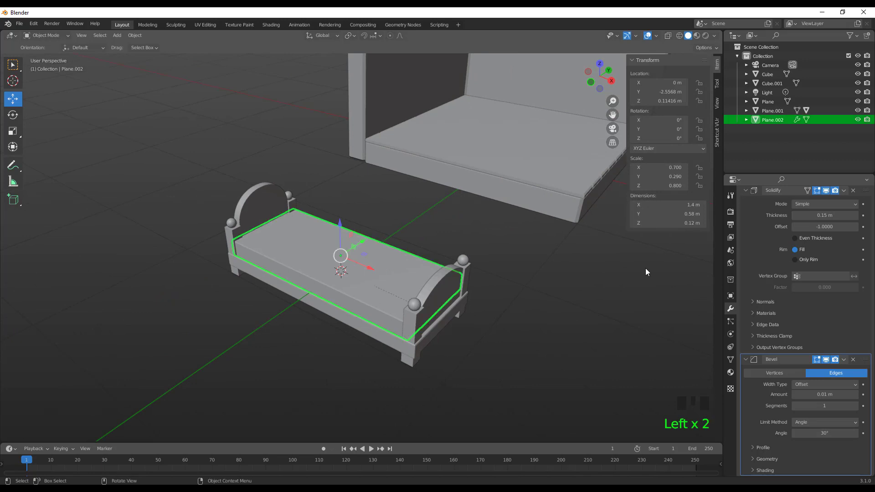
scroll(up, 3)
drag(747, 228, 442, 316)
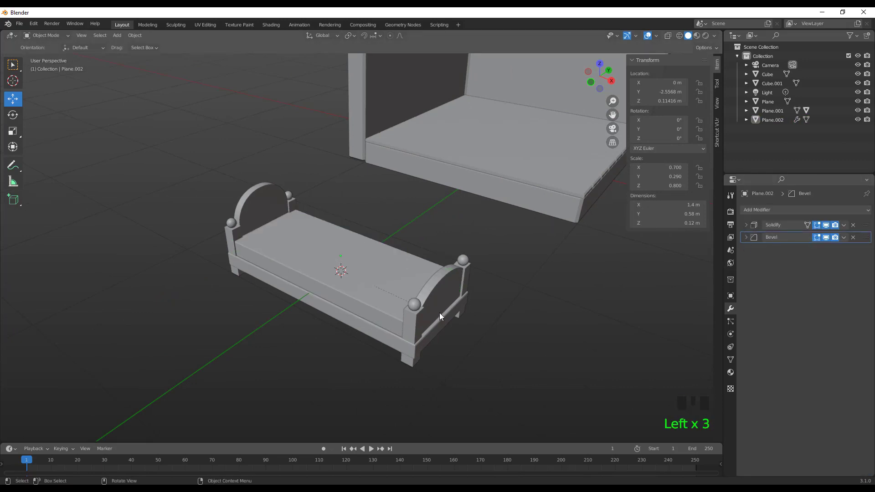
click(341, 275)
click(164, 384)
Duplicate the mattress with Shift+D and set the copy on the ground beside the bed
click(324, 278)
key(shift+d)
click(359, 252)
click(338, 268)
drag(848, 227, 786, 294)
click(204, 380)
Shrink the mattress copy along its length into a short pillow block
scroll(down, 3)
drag(317, 354, 398, 337)
scroll(up, 3)
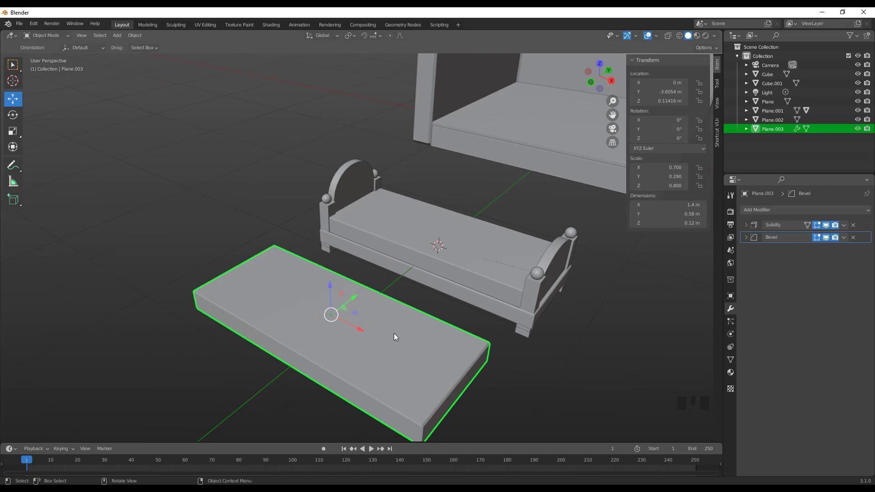
key(s)
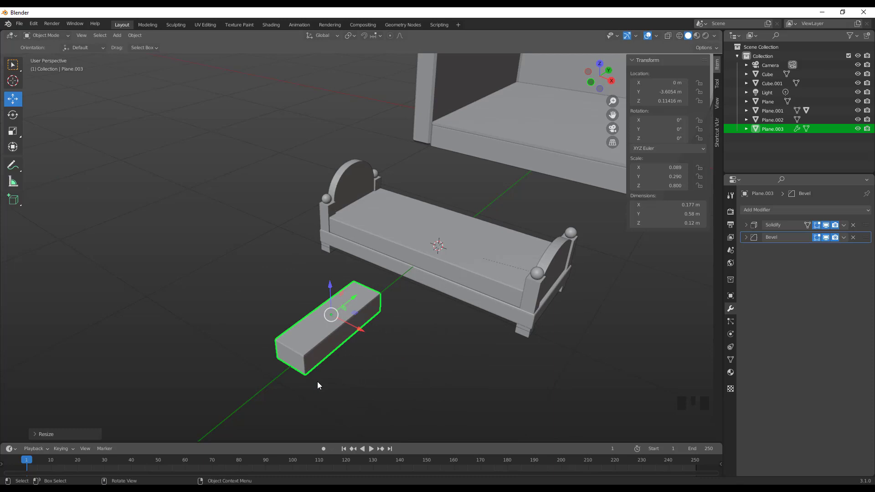
scroll(up, 3)
drag(355, 352, 378, 293)
scroll(up, 3)
Apply the pillow block's Solidify and Bevel modifiers and add a Subdivision Surface
key(s)
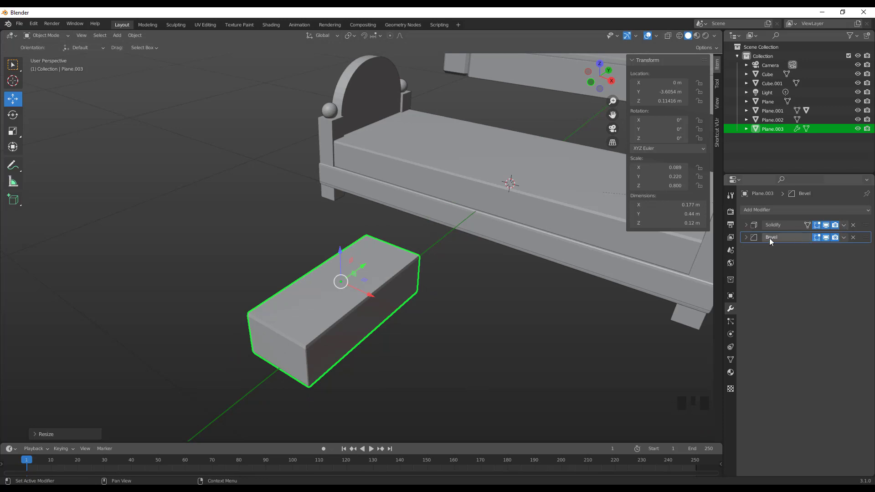
drag(854, 242, 775, 211)
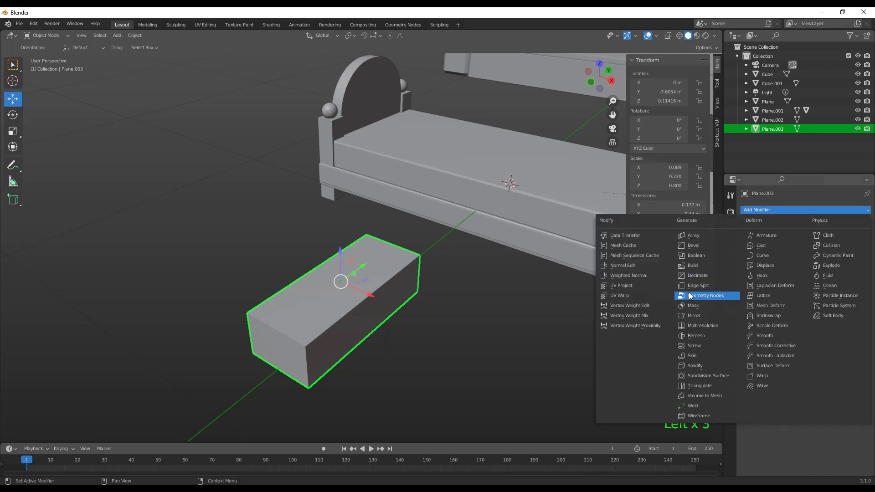
click(692, 380)
scroll(up, 3)
Add loop cuts across and along the pillow, bevel them into bands, and add a loop around its sides
key(Tab)
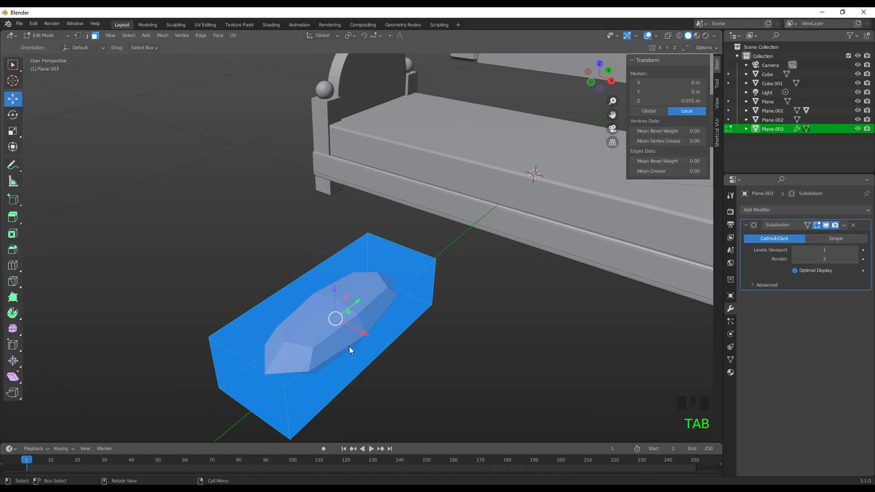
key(ctrl+r)
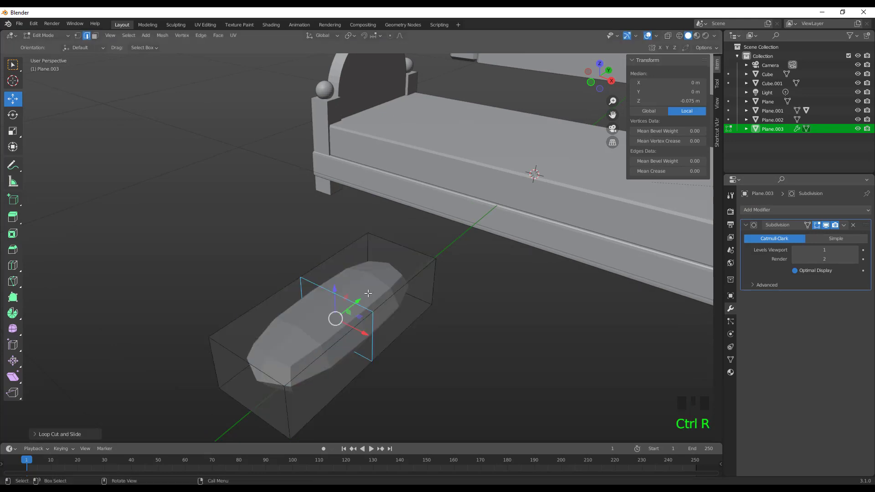
key(ctrl+b)
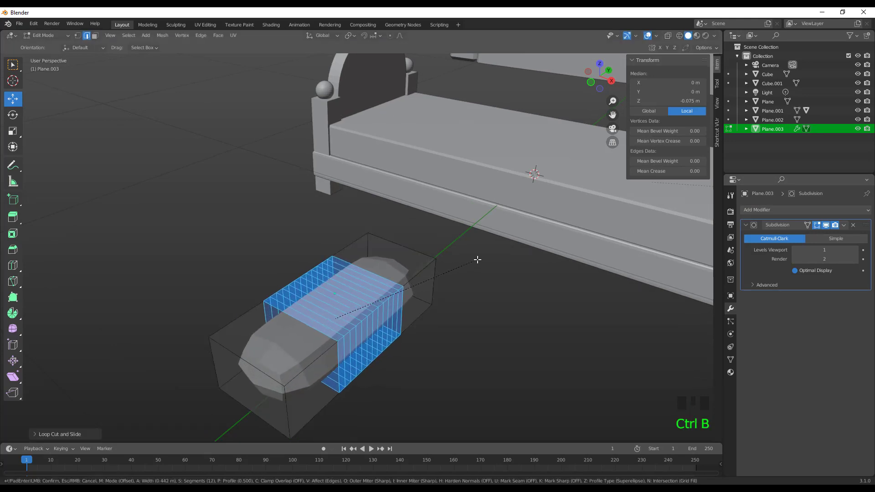
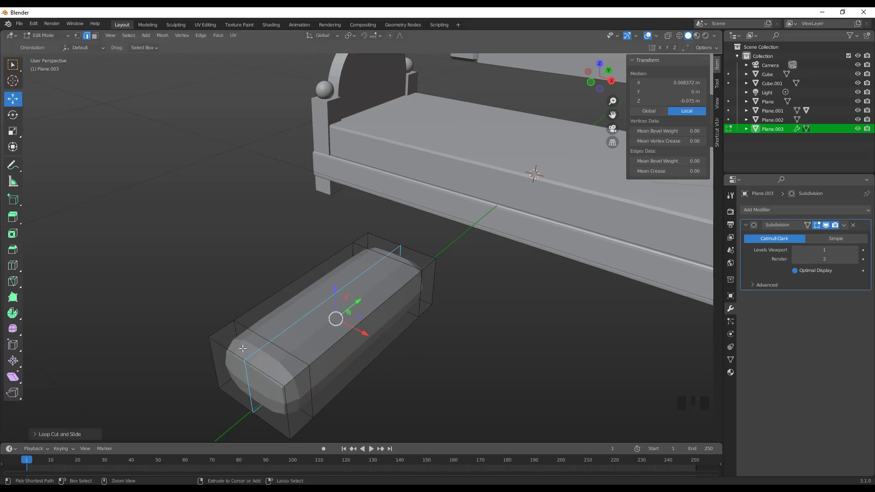
key(ctrl+b)
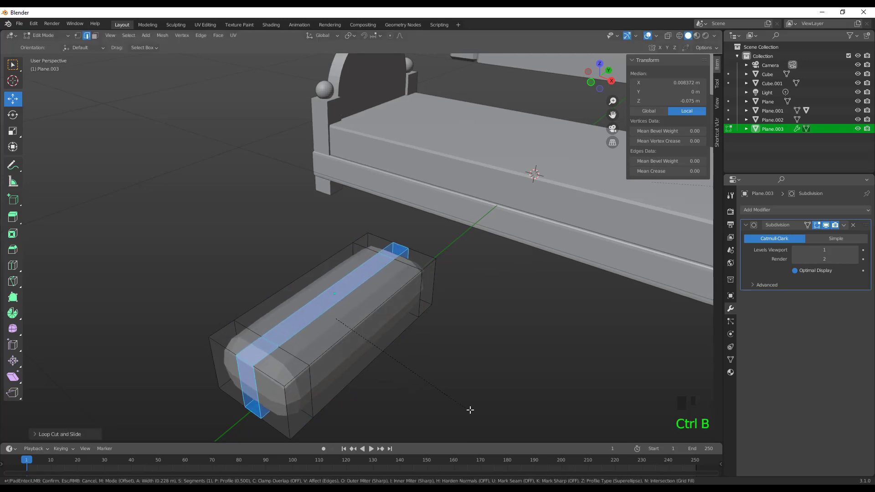
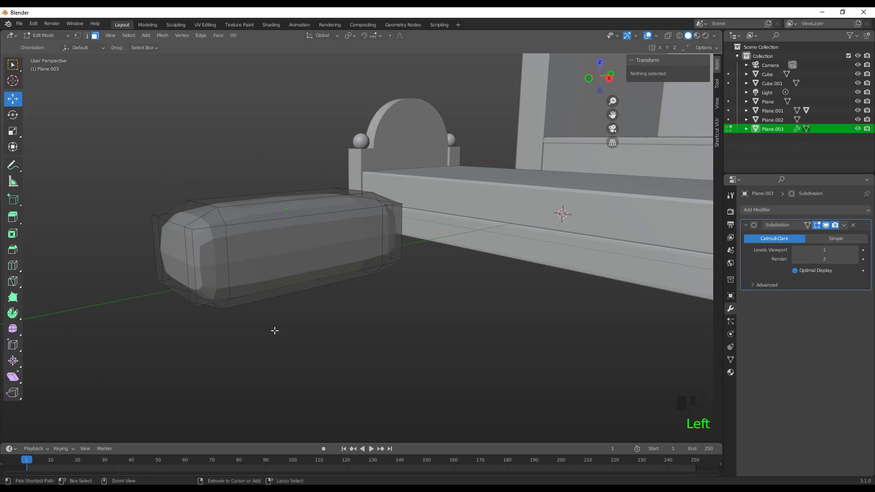
key(ctrl+r)
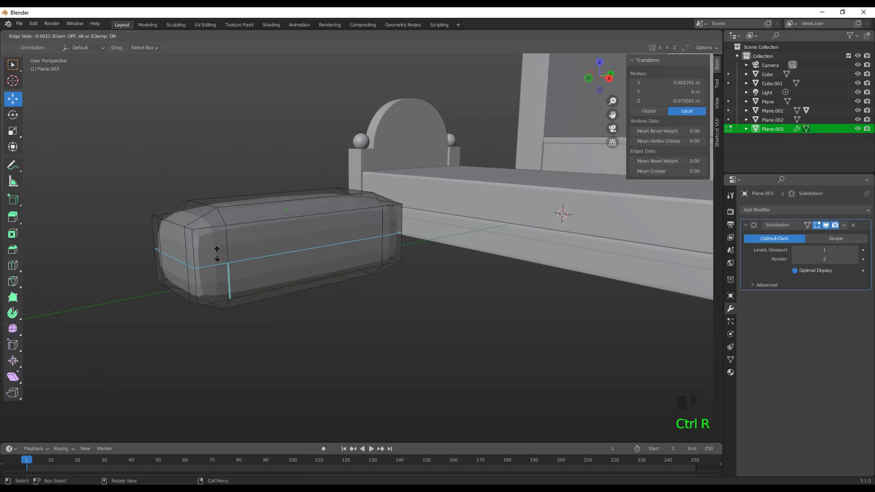
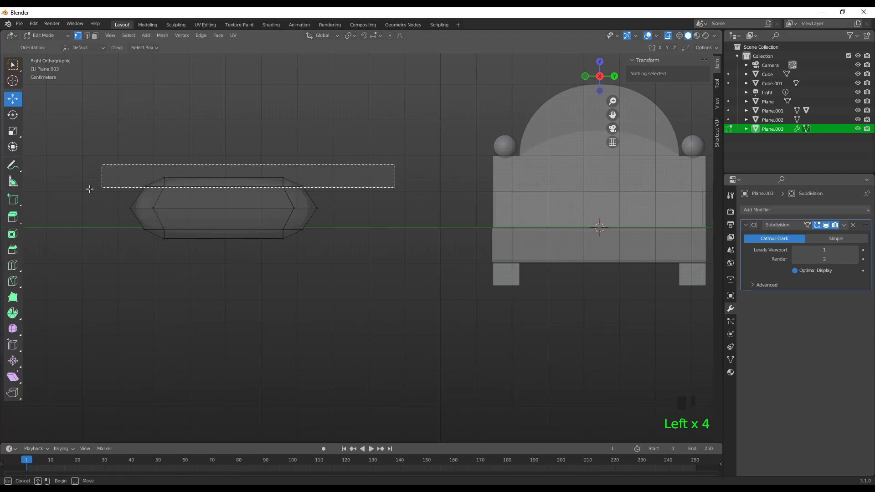
Box-select the pillow's top and bottom edges and scale them together along Z to flatten it
key(b)
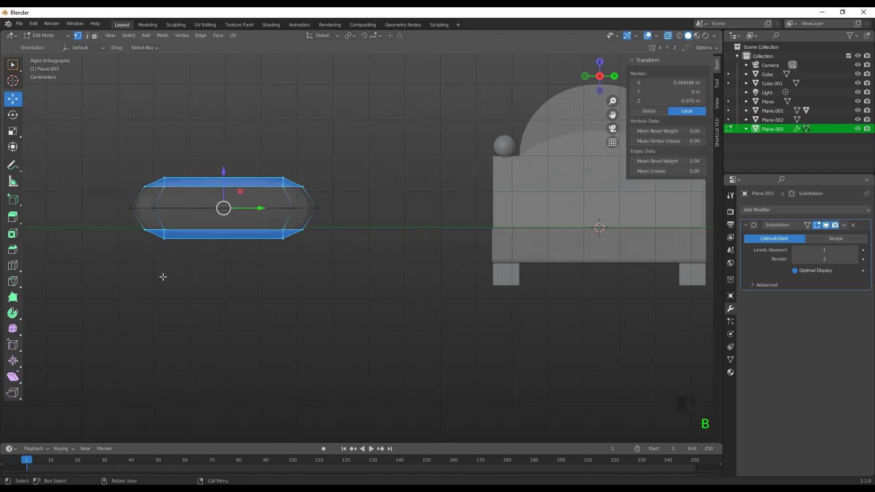
key(s)
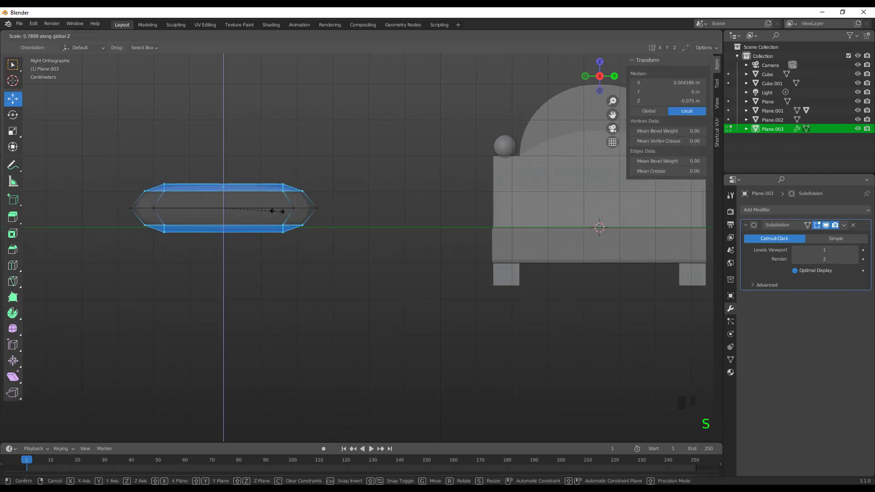
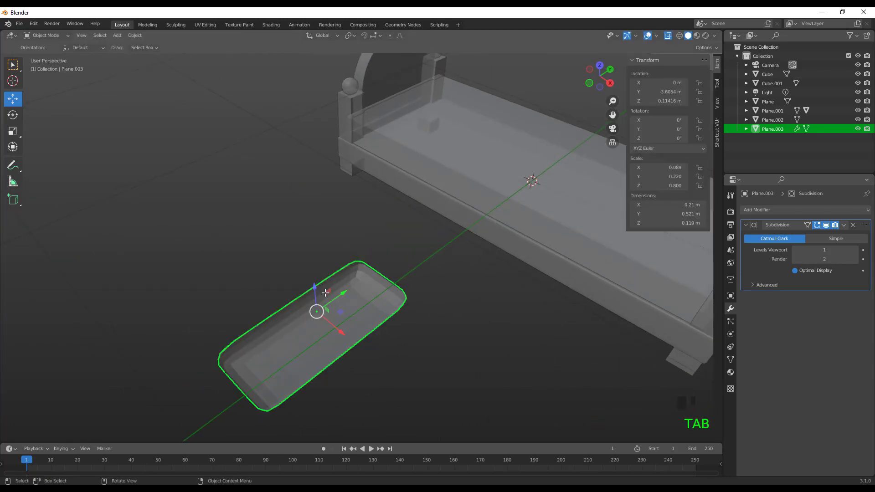
Set the pillow object to Shade Smooth
scroll(down, 3)
click(670, 38)
scroll(down, 3)
scroll(up, 3)
right_click(310, 343)
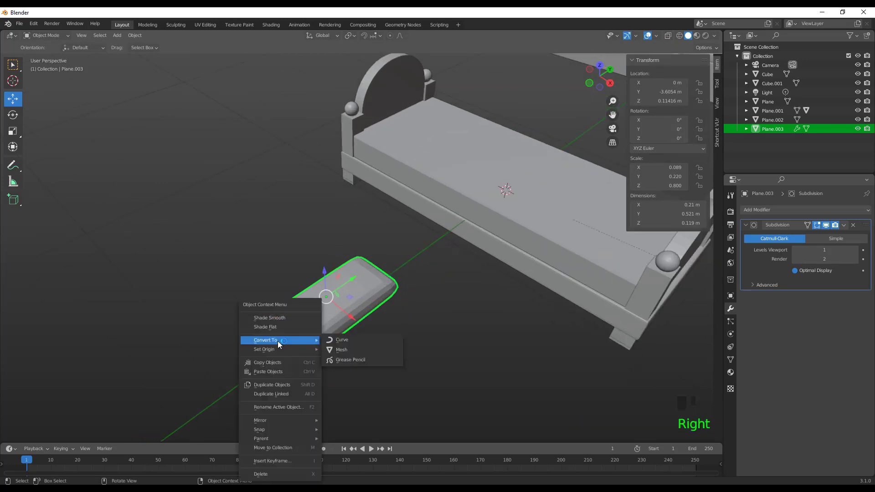
drag(370, 362, 370, 361)
click(352, 299)
click(354, 286)
Move the pillow onto the mattress at the headboard end, then select the mattress base
key(KP_3)
key(KP_7)
scroll(up, 3)
middle_click(482, 165)
scroll(up, 3)
drag(424, 266, 399, 266)
drag(328, 322, 246, 146)
click(246, 146)
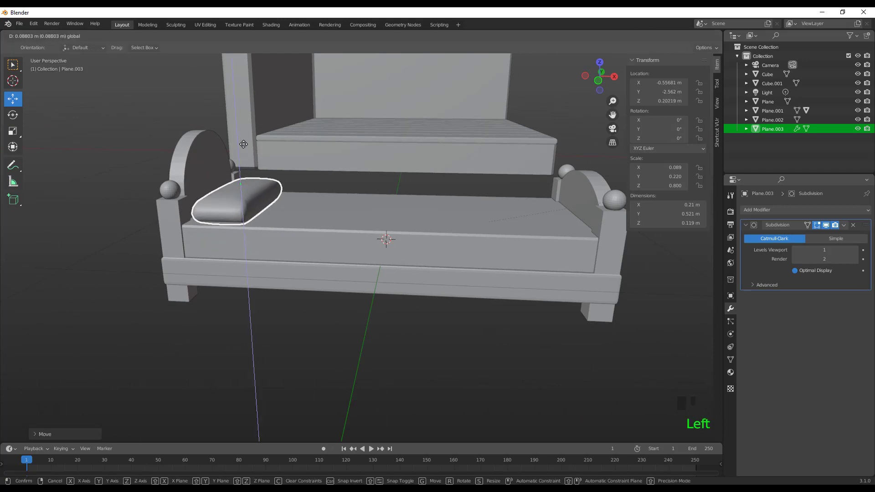
click(321, 385)
click(328, 242)
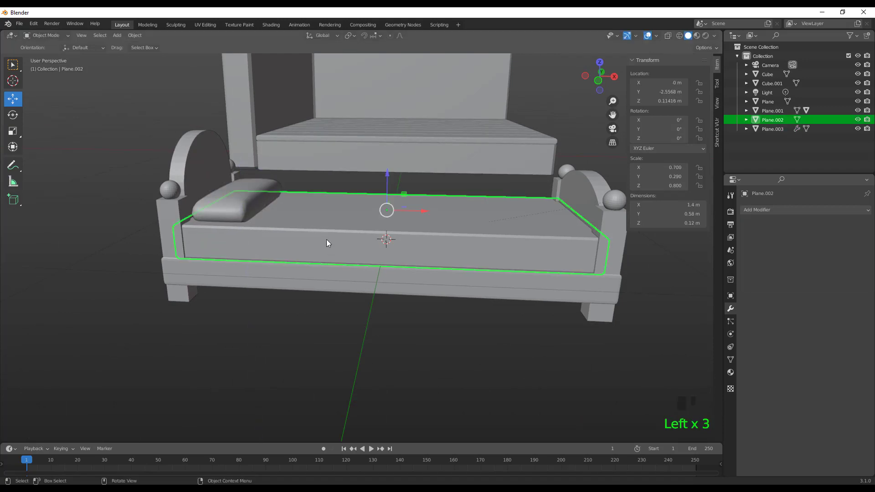
Duplicate the mattress base with Shift+D and slide the copy toward the foot in front view
key(shift+d)
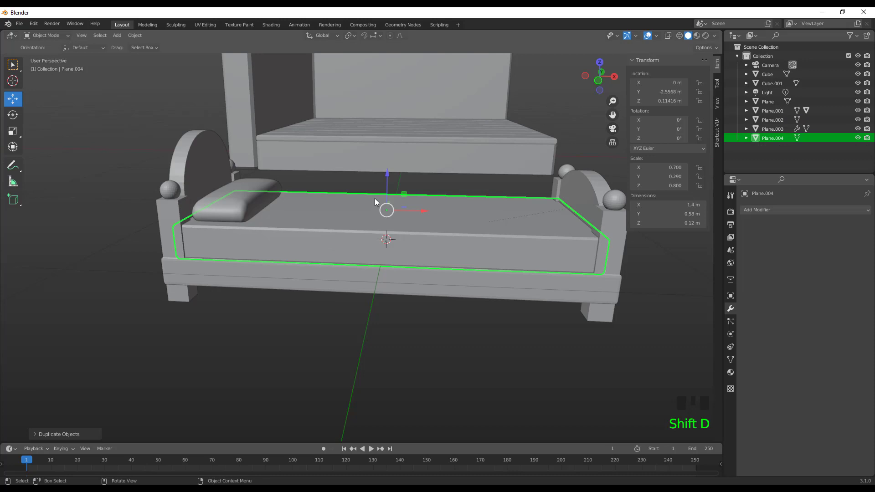
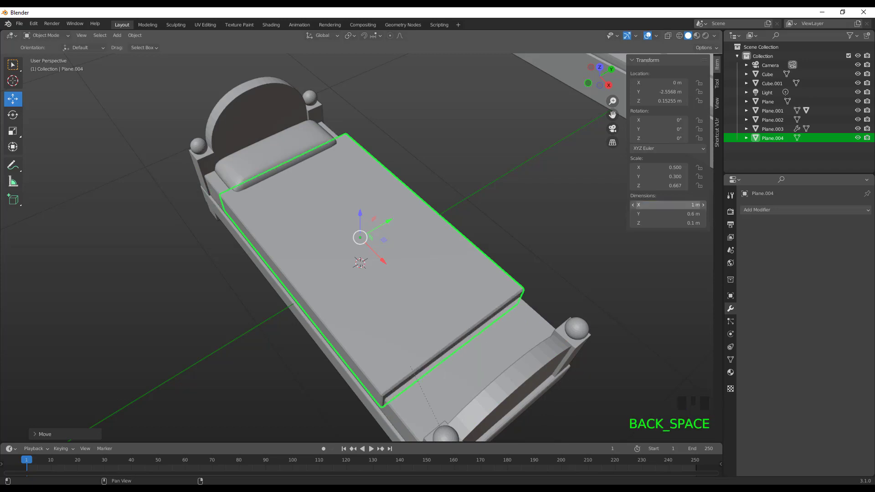
click(387, 265)
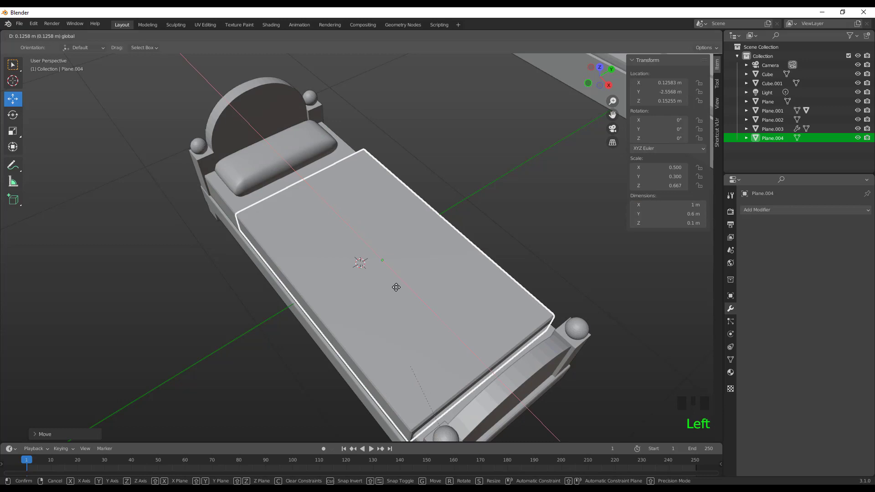
drag(330, 303, 434, 184)
key(KP_3)
key(KP_1)
scroll(up, 3)
click(465, 144)
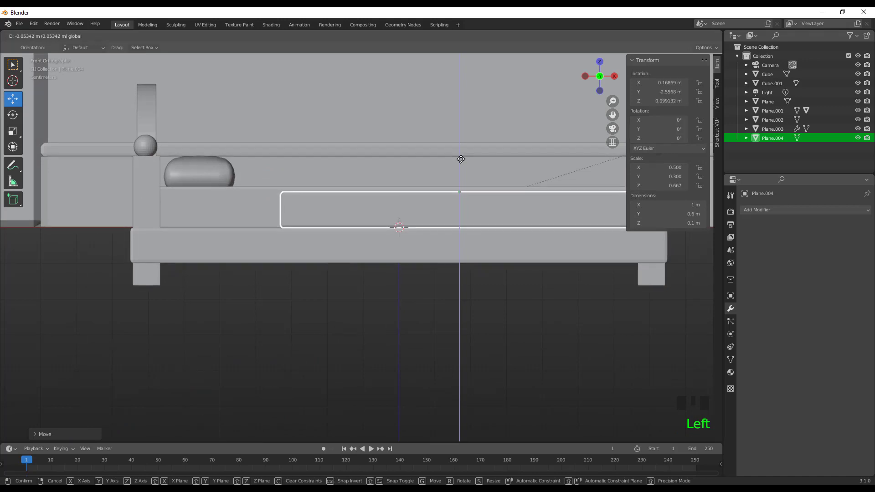
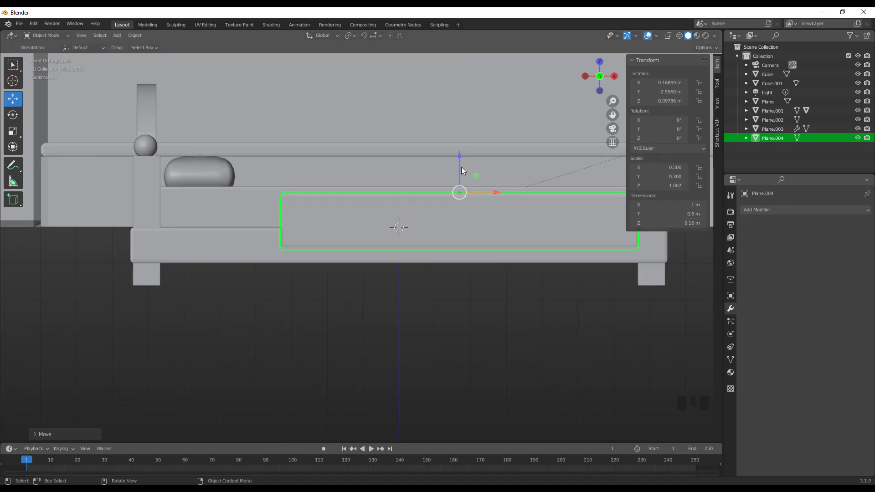
Raise the new mattress along Z so it sits on top of the base
click(462, 161)
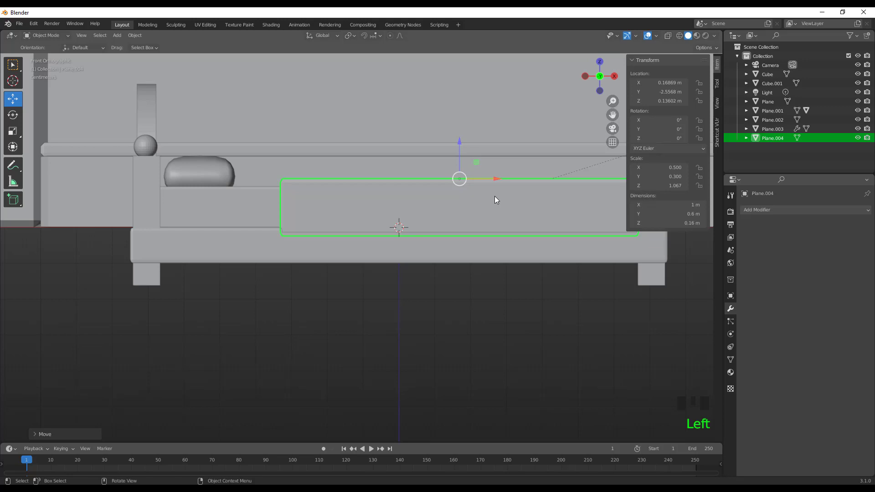
click(497, 185)
scroll(down, 3)
drag(525, 238, 457, 230)
click(457, 230)
click(14, 138)
key(ctrl+z)
Scale the top mattress slightly wider to fill the bed between pillow and footboard
click(462, 233)
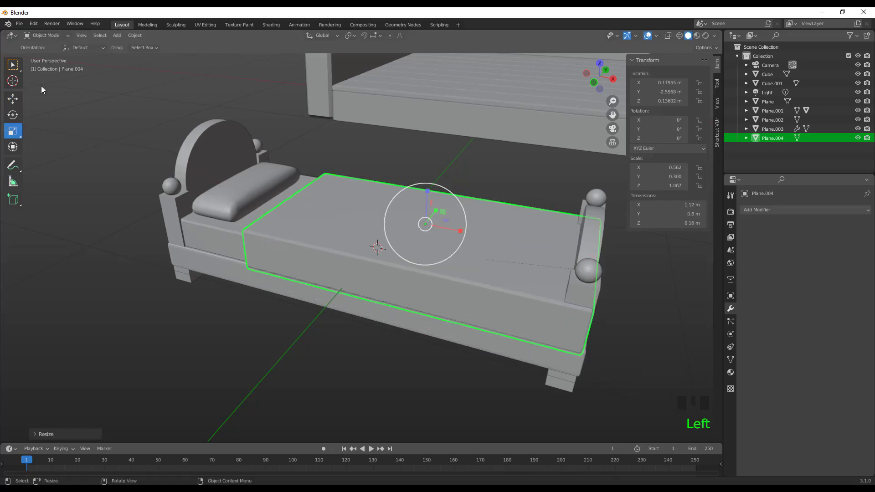
click(12, 97)
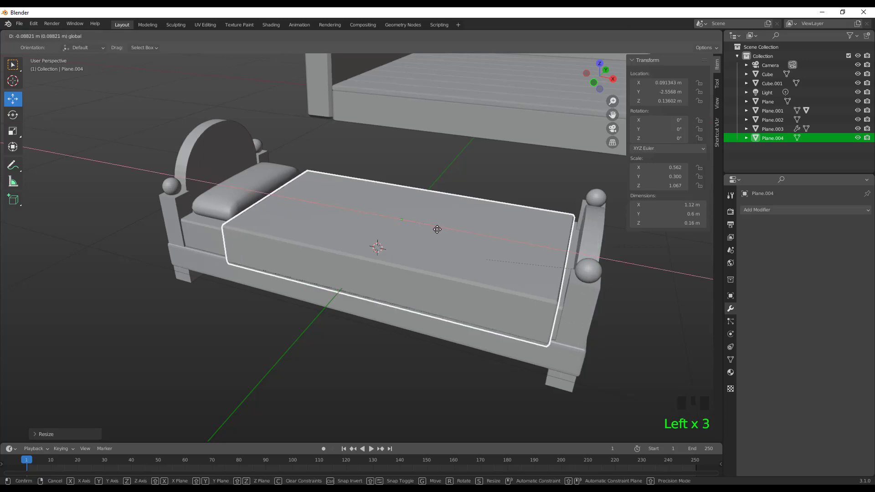
click(172, 332)
scroll(down, 3)
drag(301, 310, 386, 286)
drag(386, 285, 340, 302)
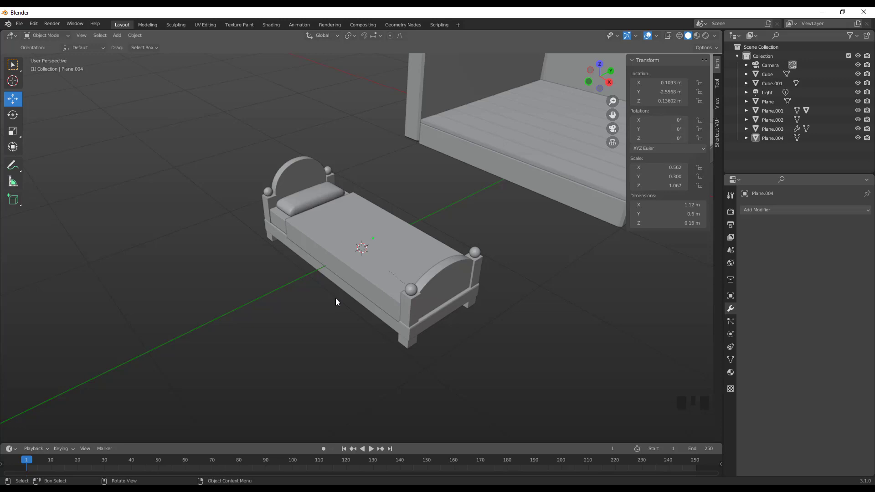
Parent the pillow and both mattress pieces to the bed frame with Ctrl+P Object
scroll(up, 3)
click(299, 223)
click(265, 214)
click(286, 203)
click(420, 335)
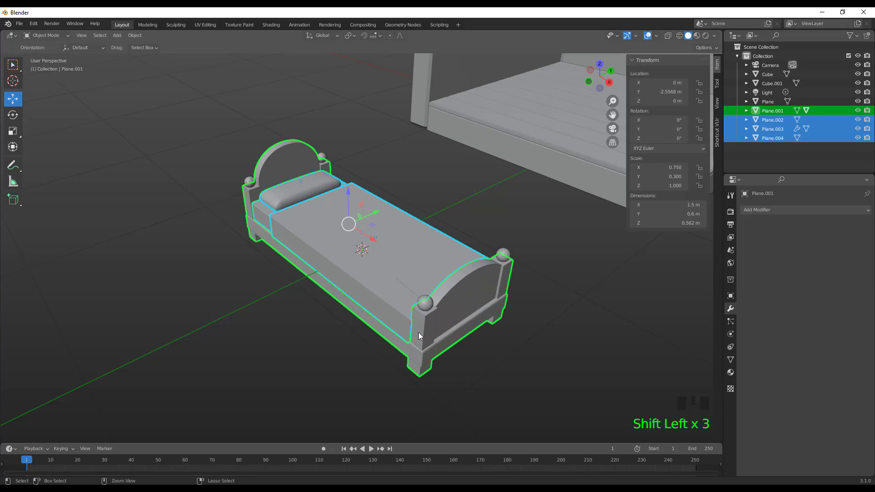
key(ctrl+p)
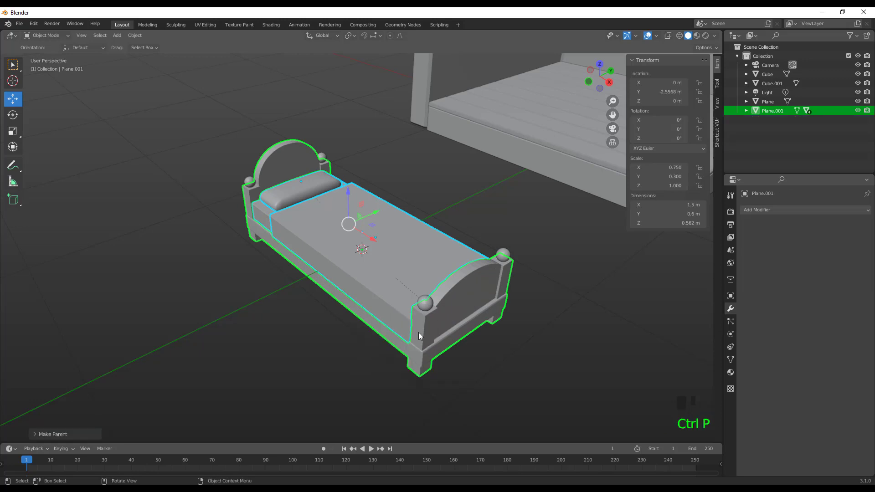
click(284, 360)
Move the whole bed to test that all parts follow the frame
click(413, 341)
click(427, 348)
click(390, 238)
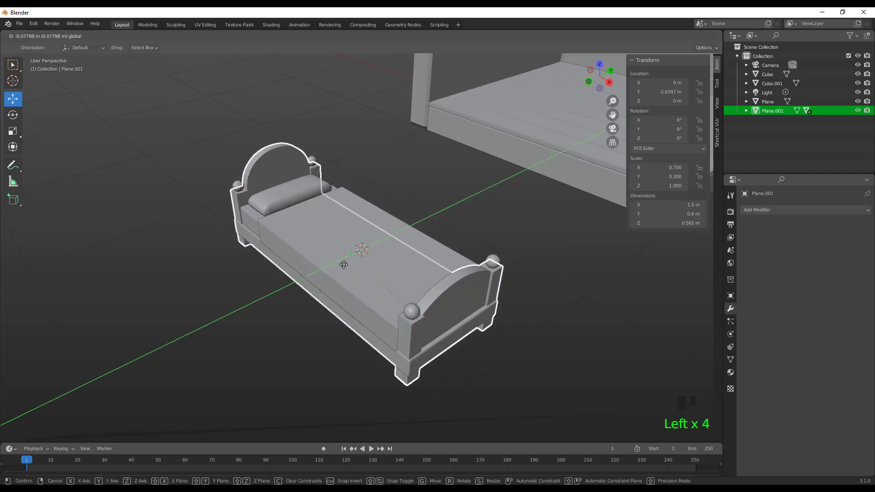
click(296, 302)
scroll(down, 3)
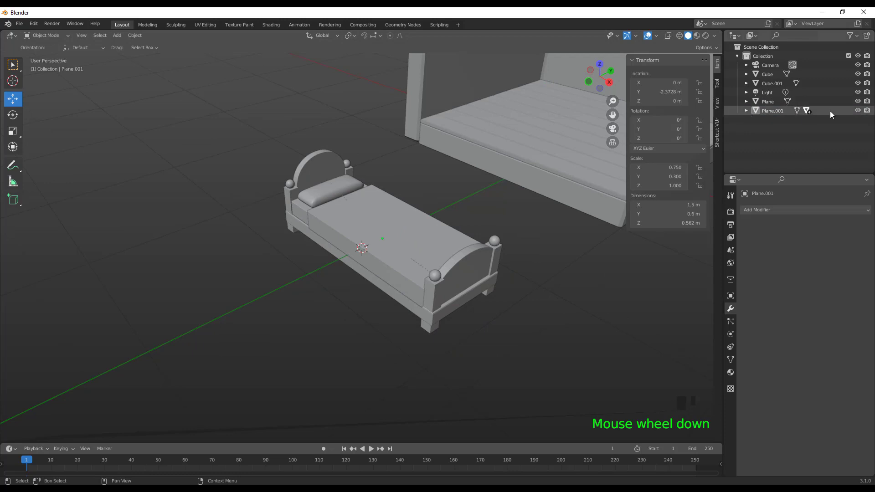
Select the frame and individual bed parts in turn to check them, then clear the selection
click(860, 113)
click(860, 113)
drag(243, 357, 249, 348)
click(440, 295)
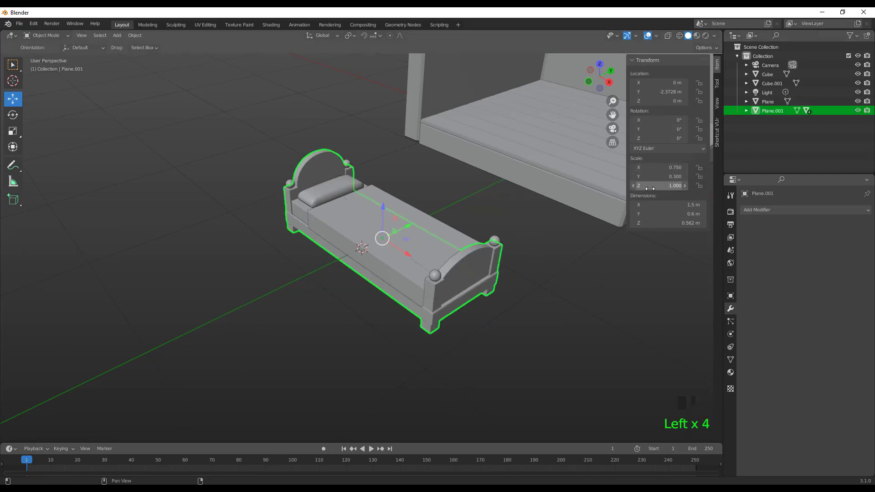
click(443, 278)
click(436, 292)
click(395, 261)
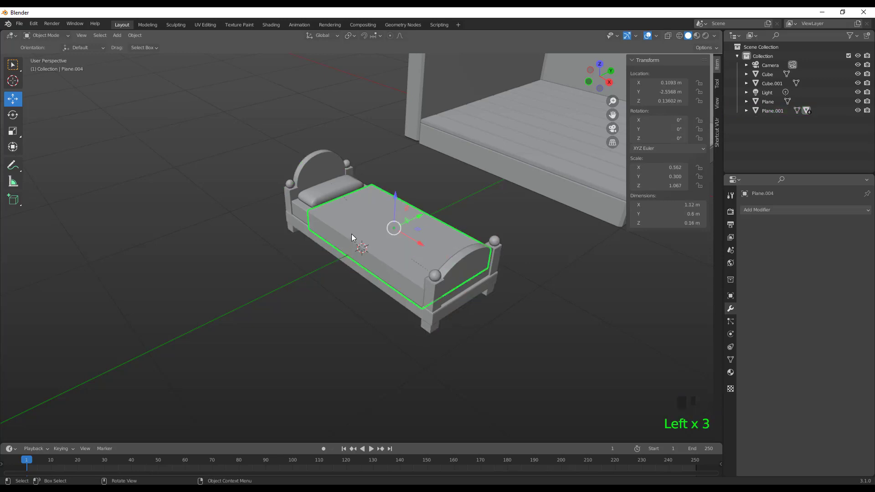
click(256, 247)
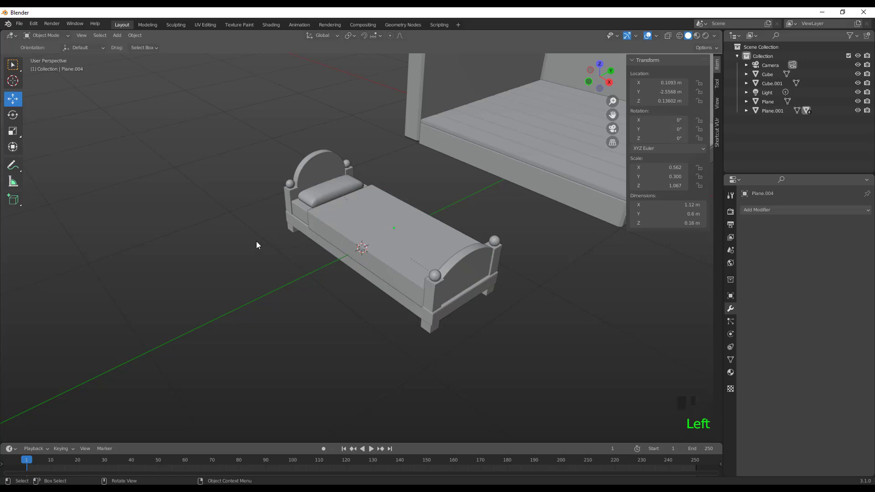